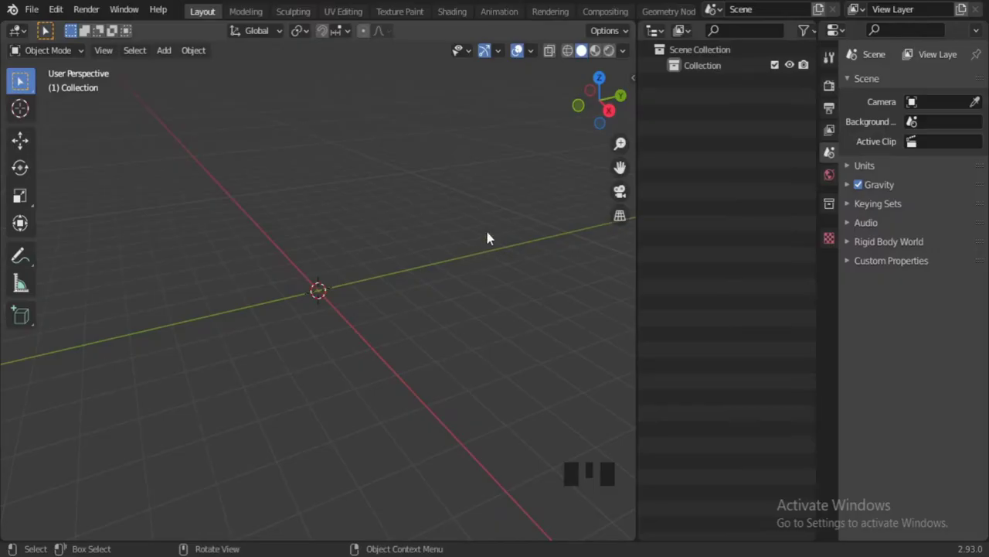
Browse the Reference Images folder to the single bowling pin picture images(15).jpg
scroll("down", 3)
scroll("up", 3)
key("n")
key("n")
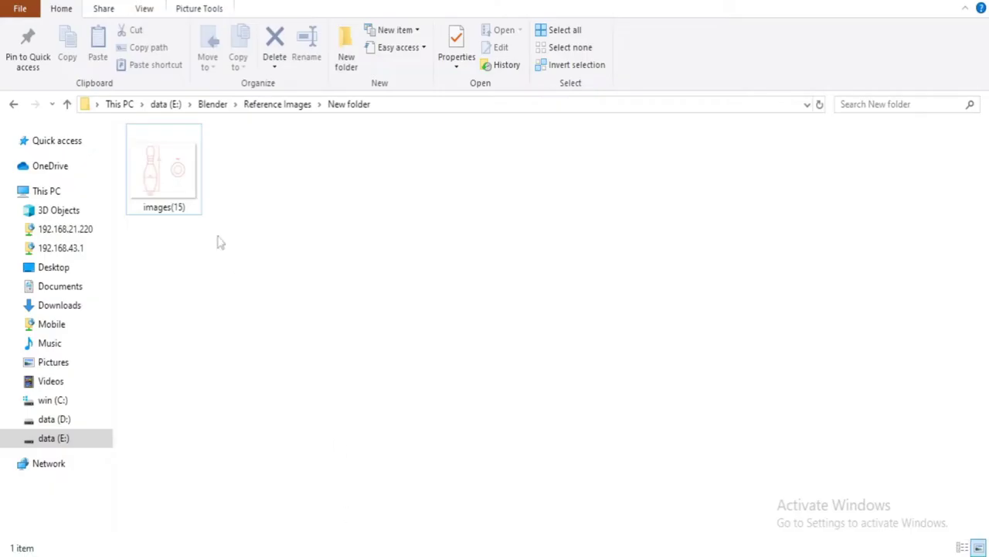
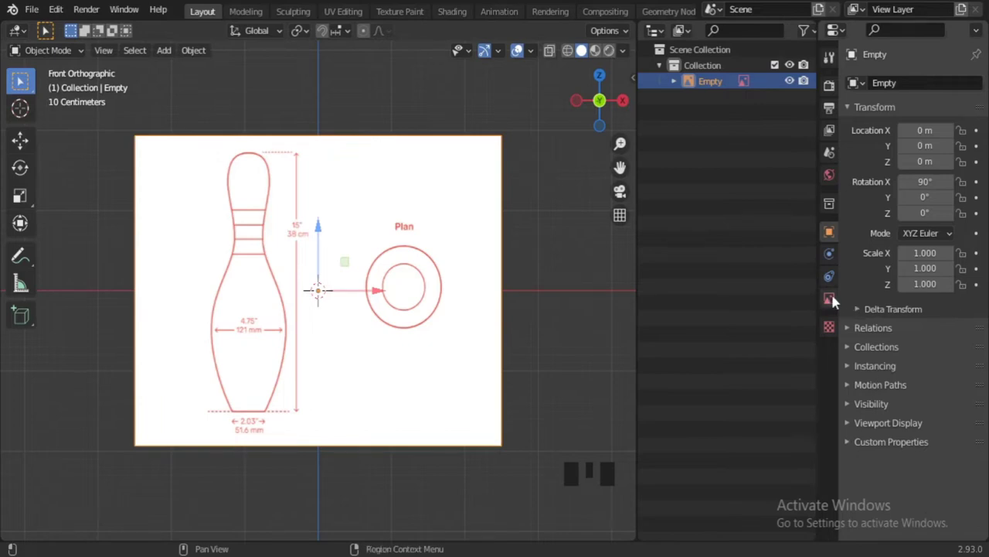
Enable Opacity on the image empty and set it to 0.5
left_click(837, 300)
left_click_drag(908, 267, 954, 266)
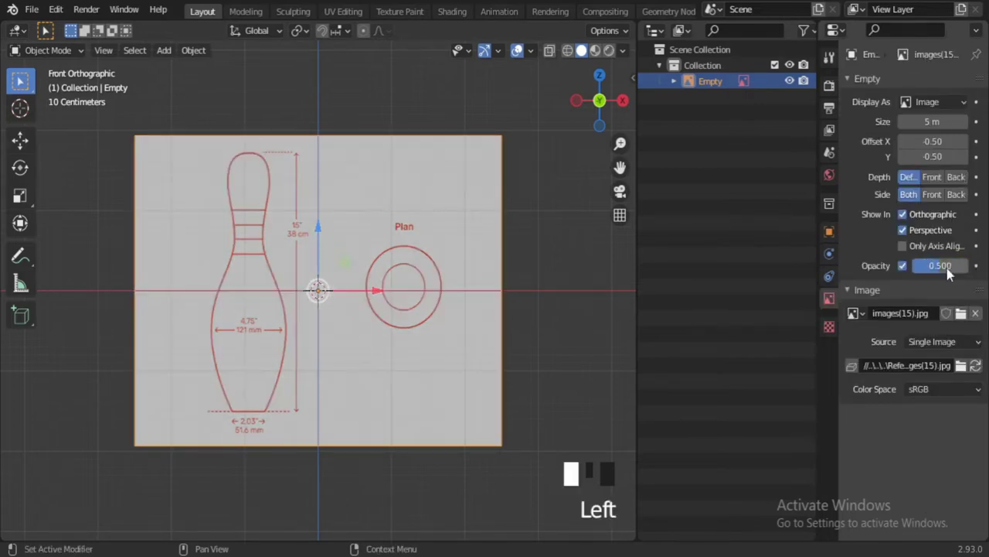
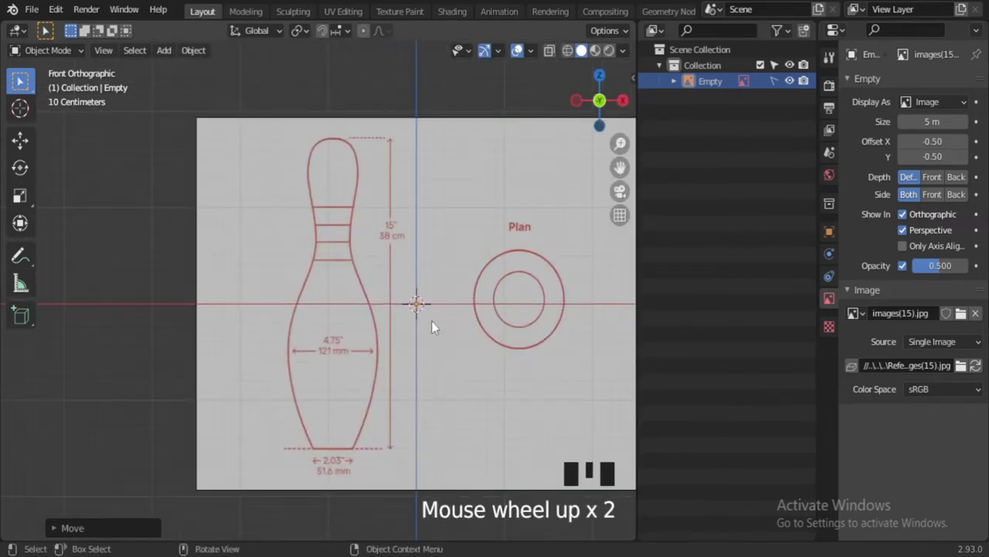
Bring up the Add menu and frame the reference image in the front view
key("shift+a")
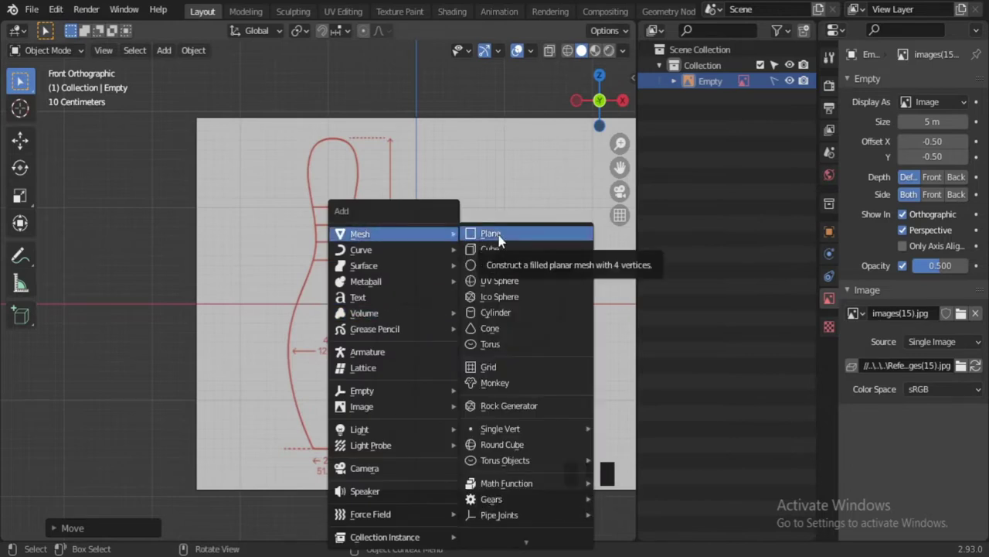
left_click_drag(780, 85, 487, 327)
scroll("up", 3)
scroll("down", 3)
middle_click(502, 358)
left_click(515, 196)
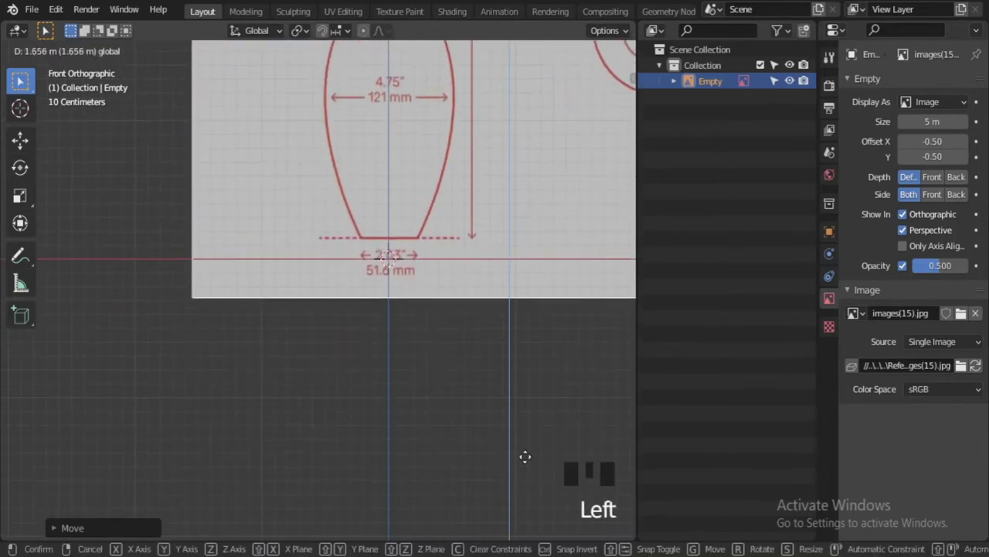
scroll("up", 3)
middle_click(493, 301)
scroll("up", 3)
Move the image empty so the pin's base rests on the X axis ground line
key("g")
scroll("down", 3)
scroll("up", 3)
middle_click(445, 333)
scroll("down", 3)
middle_click(453, 391)
left_click(774, 90)
left_click(151, 310)
Add a cylinder mesh at the origin with 16 vertices
key("shift+a")
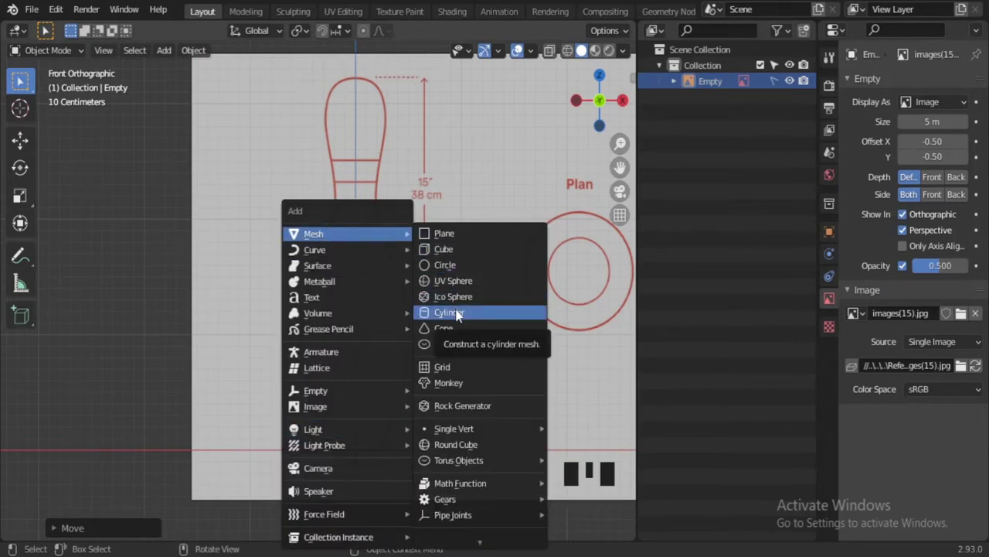
scroll("down", 3)
left_click_drag(354, 435, 369, 433)
left_click_drag(106, 533, 59, 316)
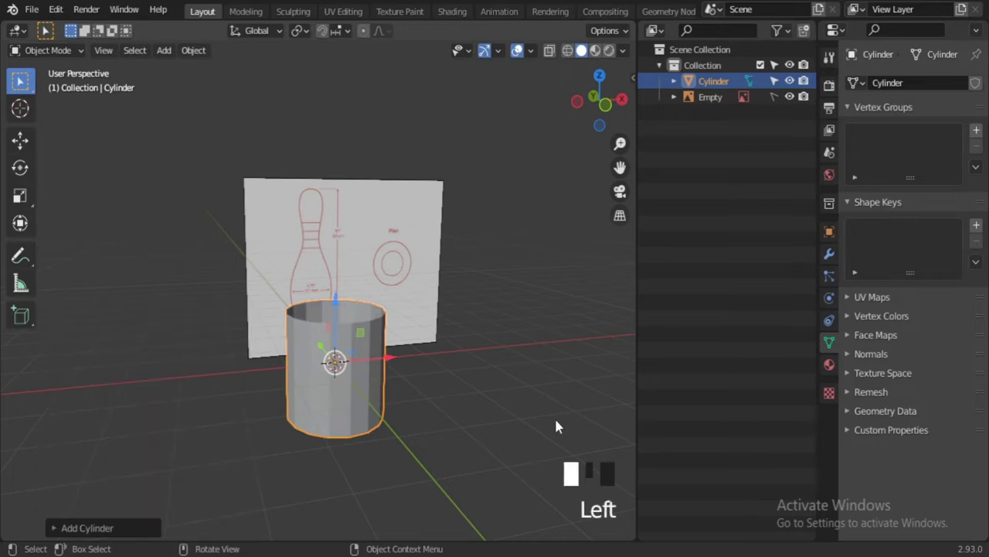
In front view Edit Mode, scale the cylinder narrower to the pin's base outline width
key("KP_1")
scroll("up", 3)
key("alt+z")
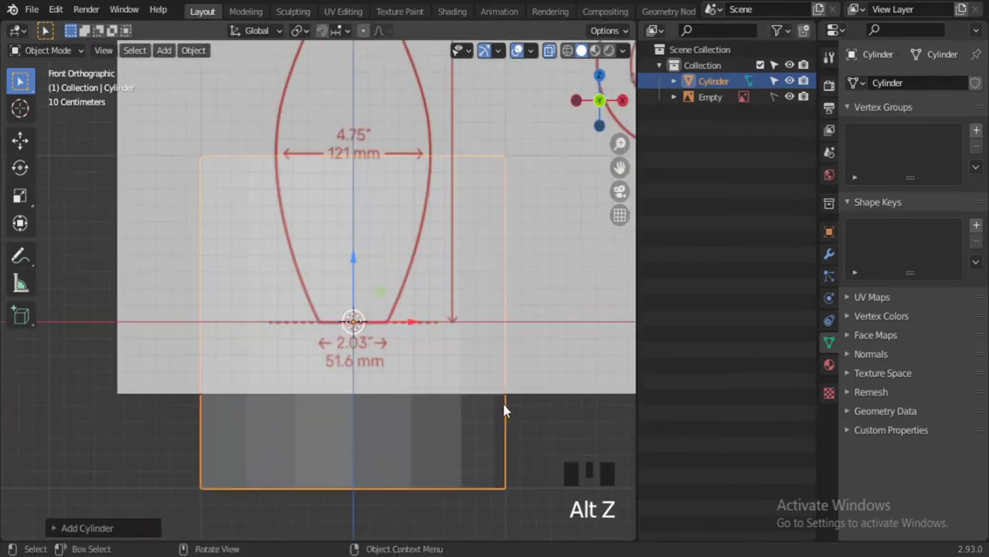
key("alt+z")
key("Tab")
key("1")
key("alt+z")
key("s")
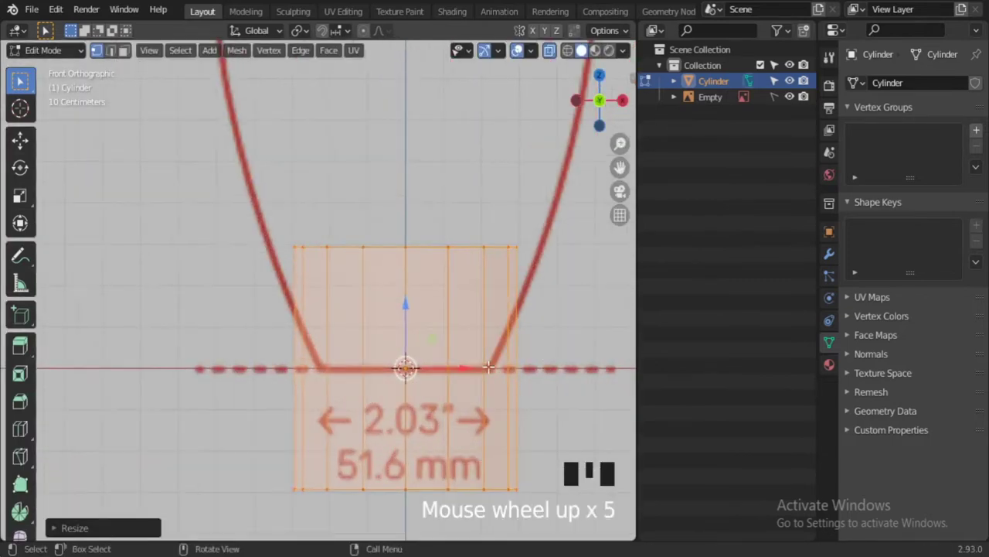
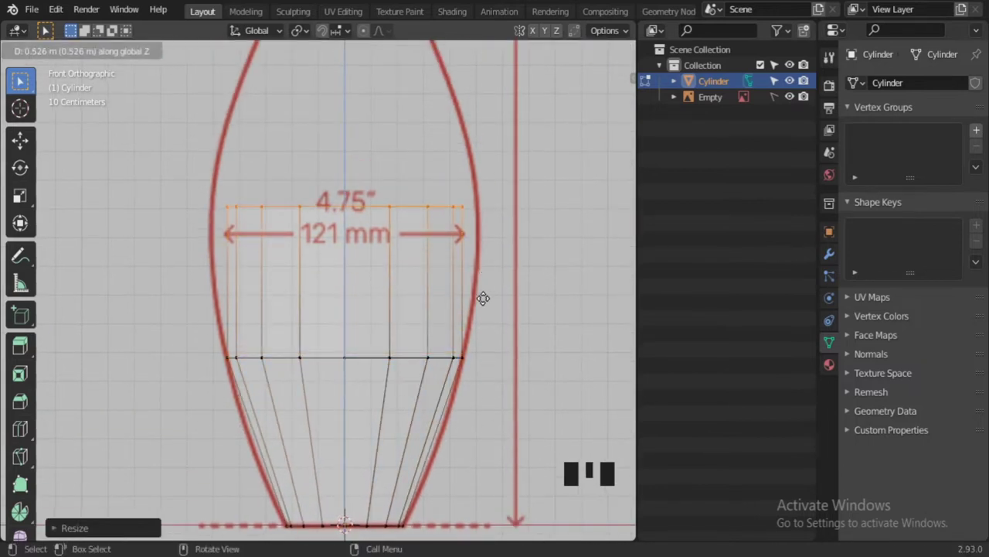
Widen the top ring to the pin's widest point, then extrude and scale rings up toward the neck
key("s")
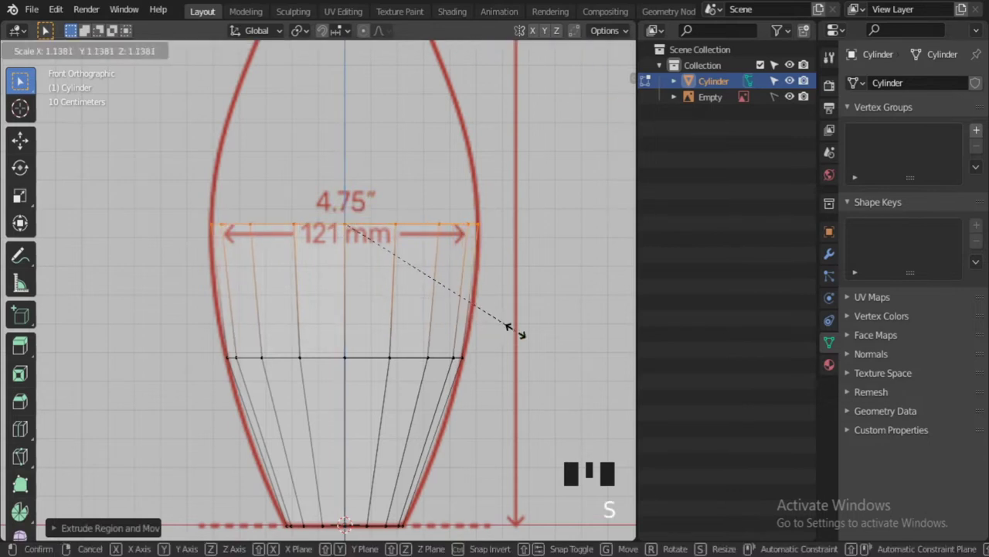
middle_click(545, 511)
key("e")
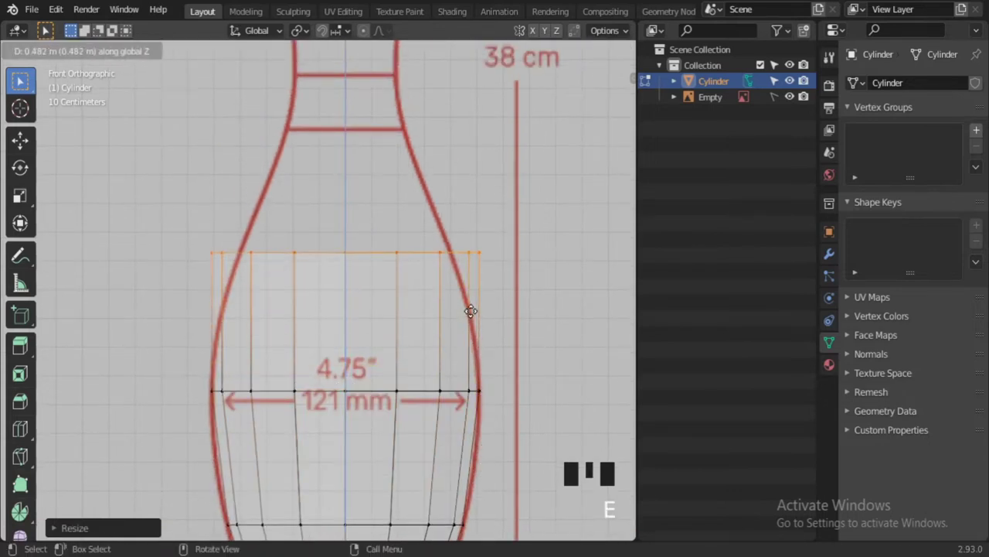
key("s")
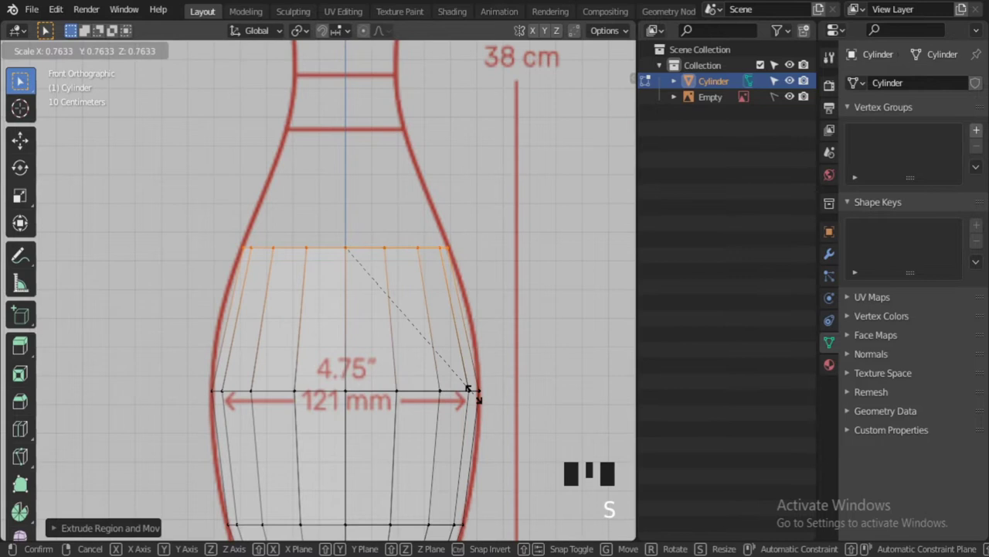
middle_click(545, 511)
key("e")
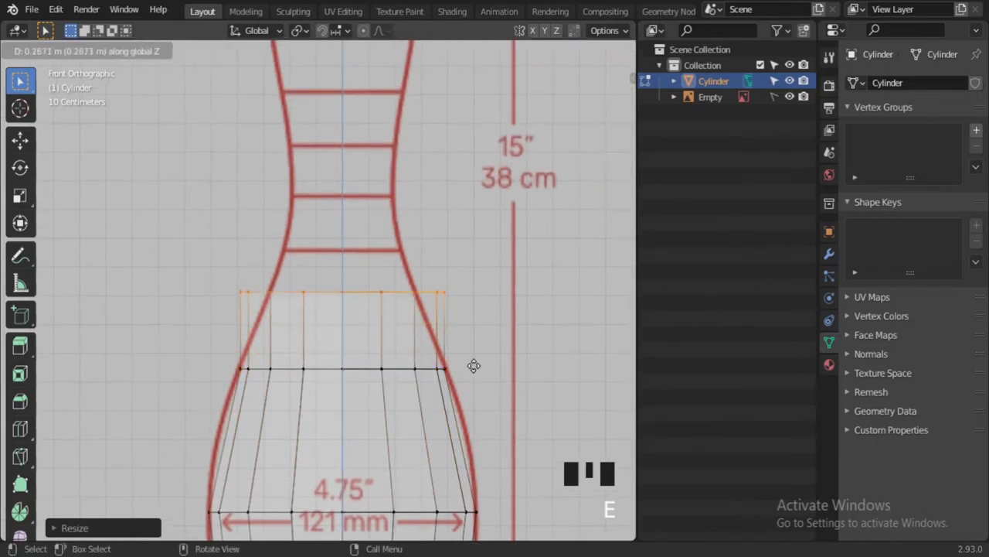
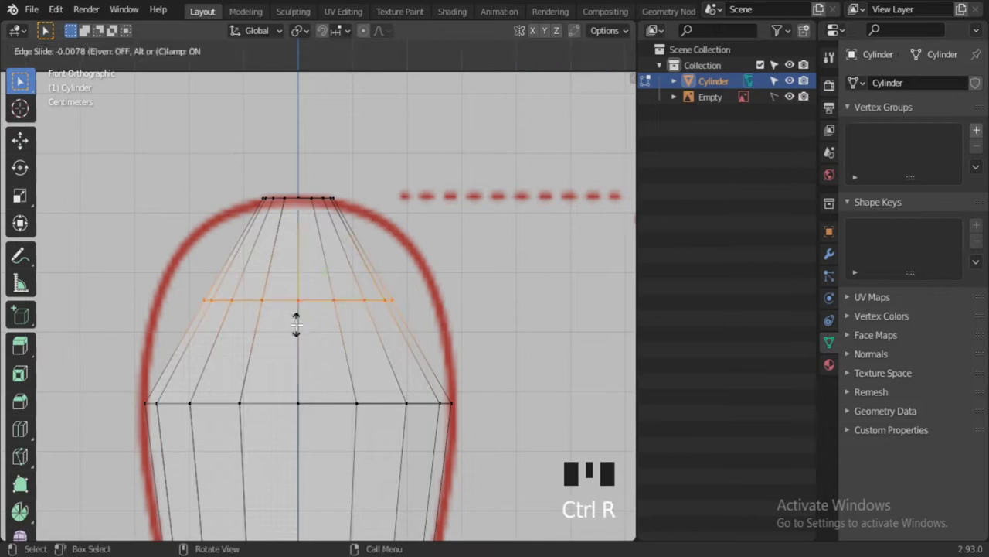
Add and scale extra rings in the head so the mesh reaches the head top
key("s")
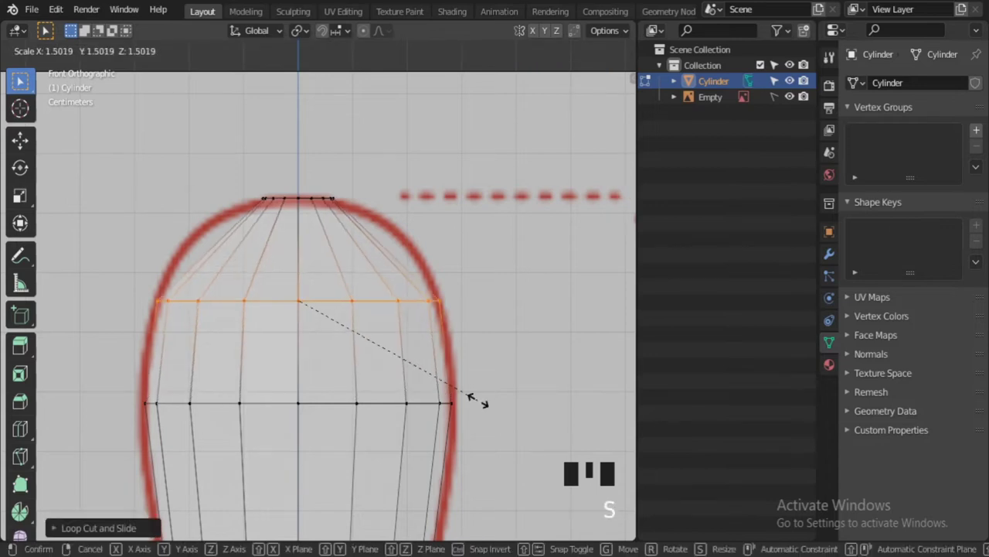
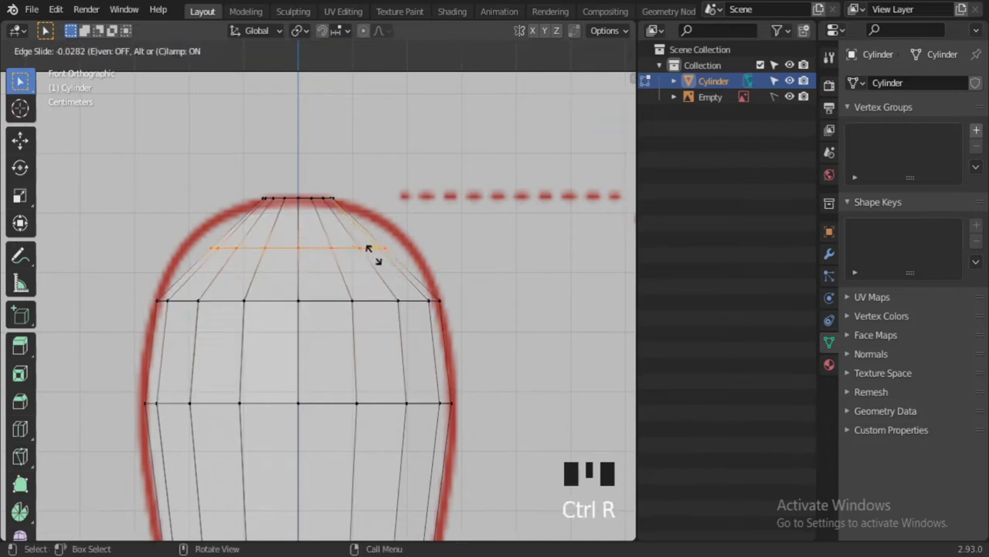
key("s")
scroll("down", 3)
key("alt+z")
left_click_drag(521, 49, 522, 44)
key("KP_1")
scroll("up", 3)
middle_click(522, 44)
key("Tab")
Add a Subdivision Surface modifier at level 2 with smooth shading, then return to Edit Mode
scroll("down", 3)
left_click(365, 447)
left_click_drag(329, 317, 772, 347)
left_click(969, 157)
scroll("up", 3)
left_click(371, 349)
left_click_drag(372, 350, 341, 262)
scroll("down", 3)
middle_click(306, 290)
scroll("up", 3)
left_click(353, 262)
scroll("down", 3)
middle_click(413, 323)
scroll("up", 3)
key("Tab")
key("alt+z")
key("alt+z")
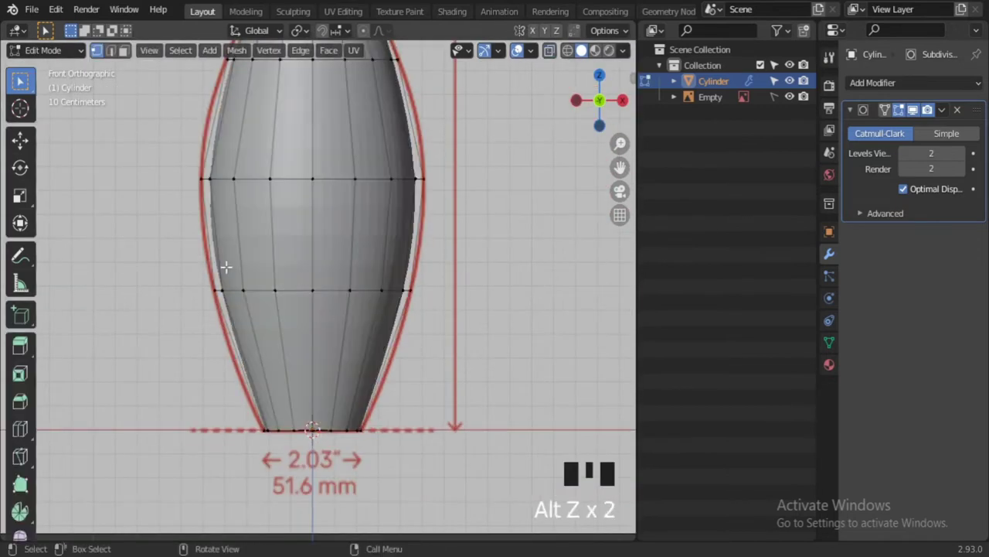
Scale a ring below the widest point outward so the smoothed surface meets the outline
key("alt+z")
left_click_drag(521, 44, 574, 50)
scroll("up", 3)
left_click_drag(522, 44, 522, 46)
key("s")
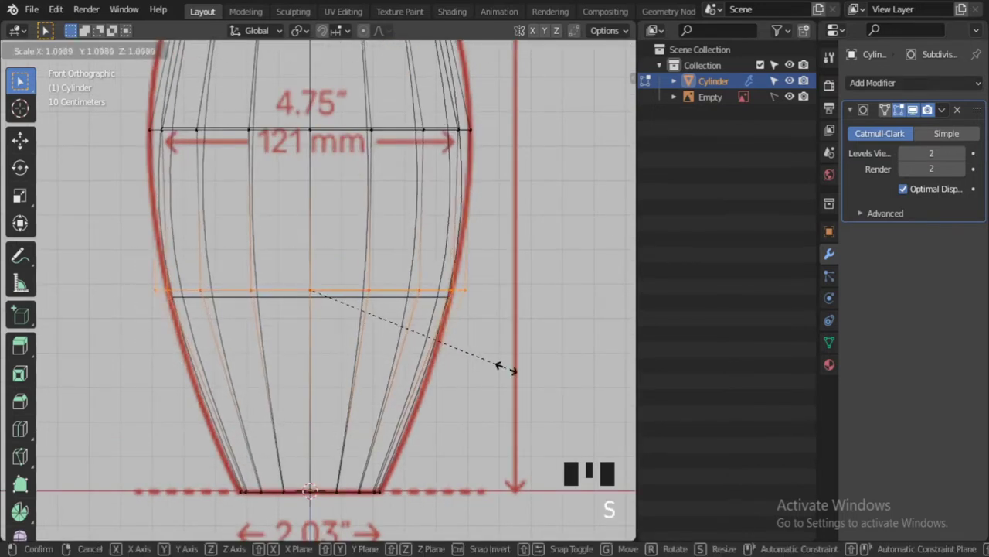
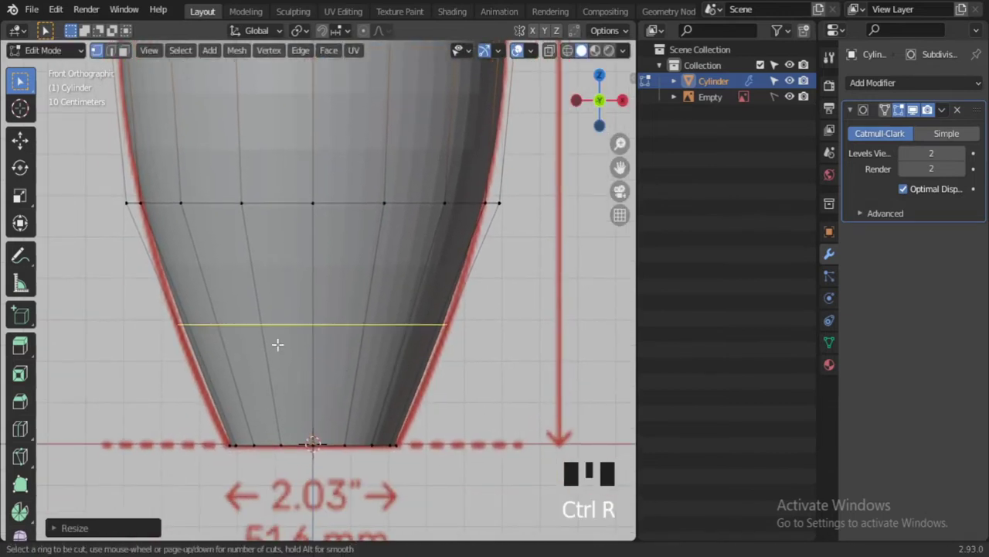
Resize a new lower-body loop cut to match the reference outline
key("s")
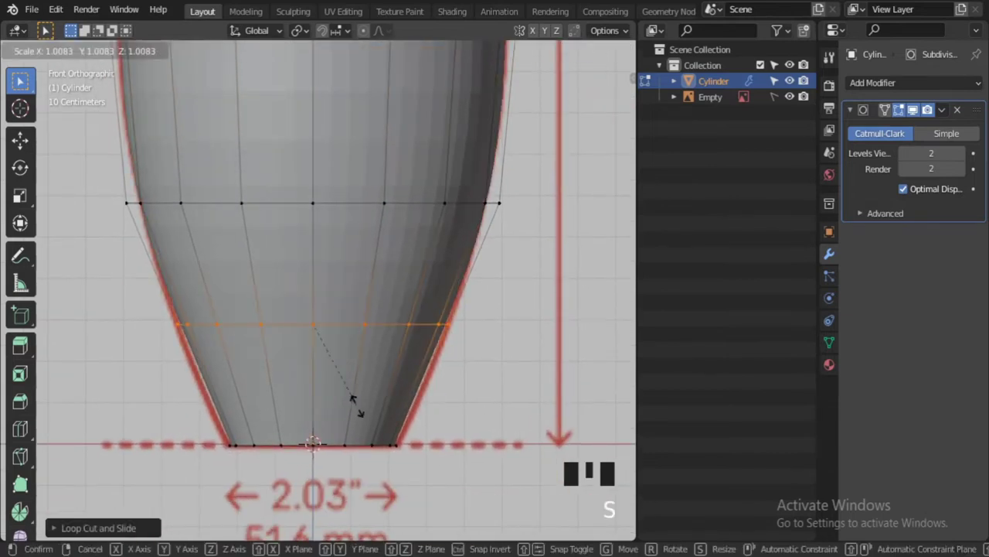
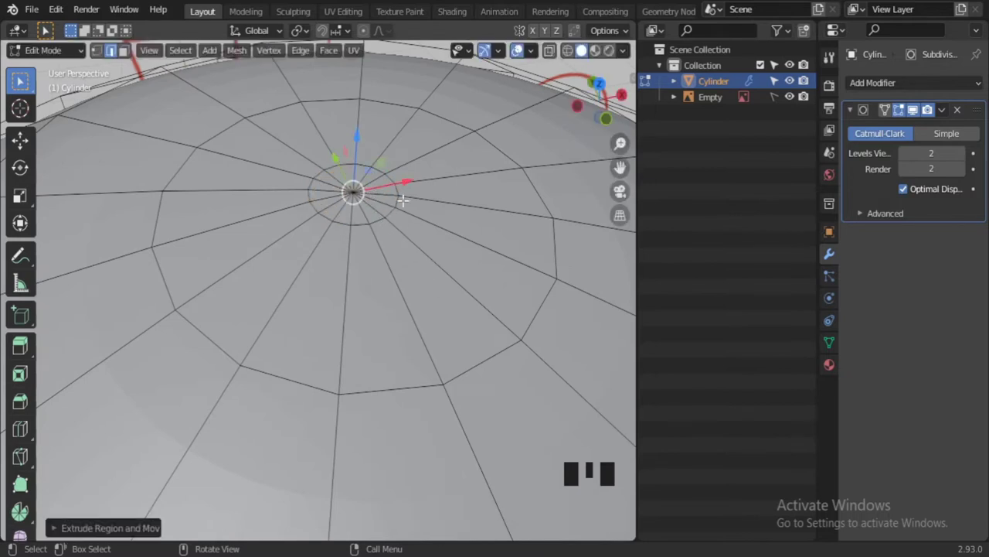
Select the head's top edge ring and scale it inward to the reference outline
key("Tab")
scroll("down", 3)
scroll("up", 3)
scroll("down", 3)
middle_click(436, 355)
key("KP_1")
scroll("down", 3)
scroll("up", 3)
left_click_drag(446, 377, 622, 171)
scroll("up", 3)
key("Tab")
scroll("up", 3)
left_click(622, 171)
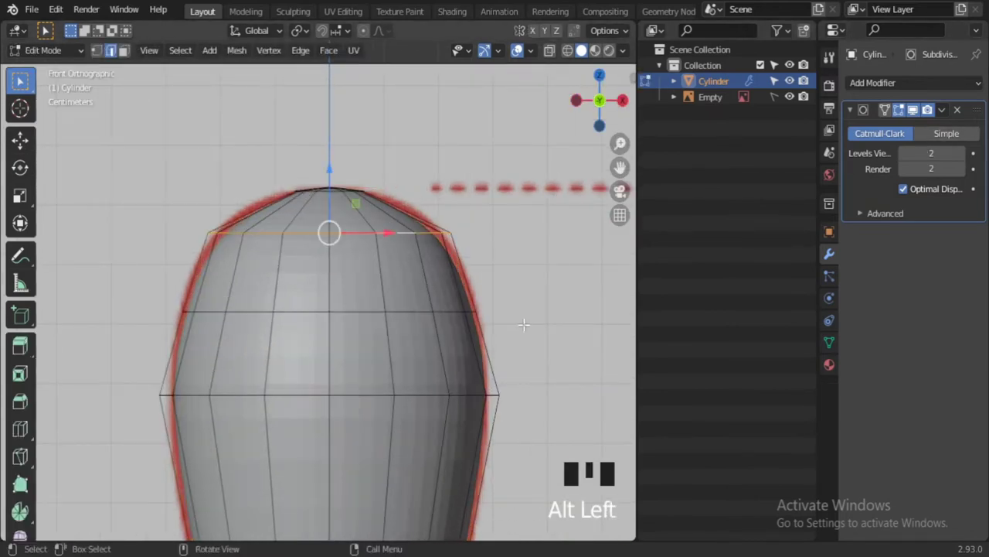
key("s")
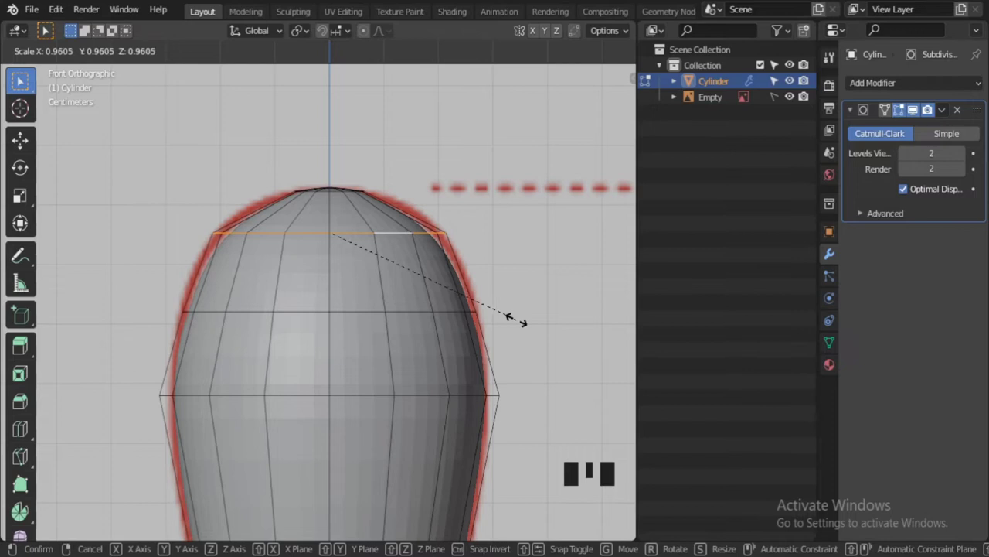
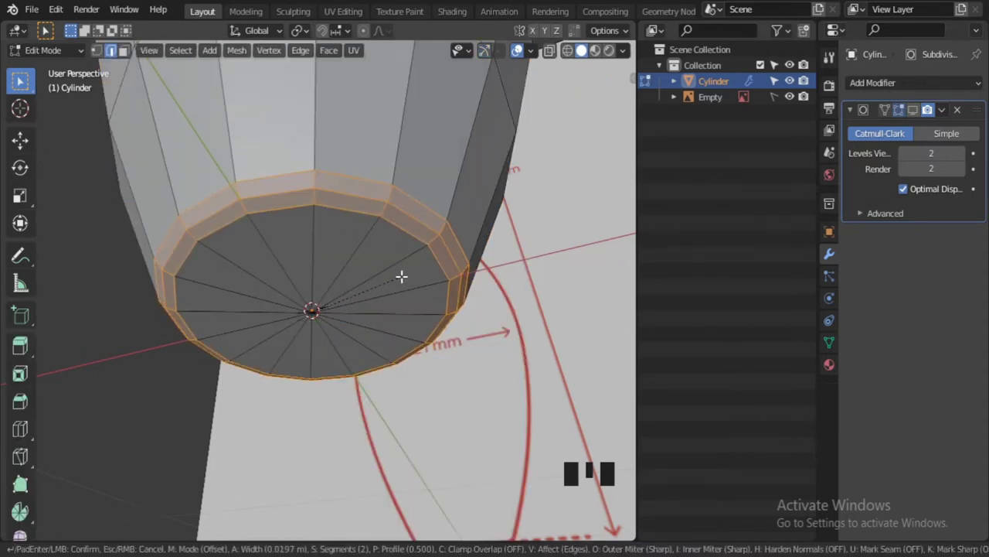
Add a loop cut just above the pin's base to tighten its bottom edge
left_click_drag(116, 530, 376, 271)
key("Tab")
scroll("down", 3)
middle_click(364, 300)
scroll("up", 3)
middle_click(406, 325)
right_click(404, 290)
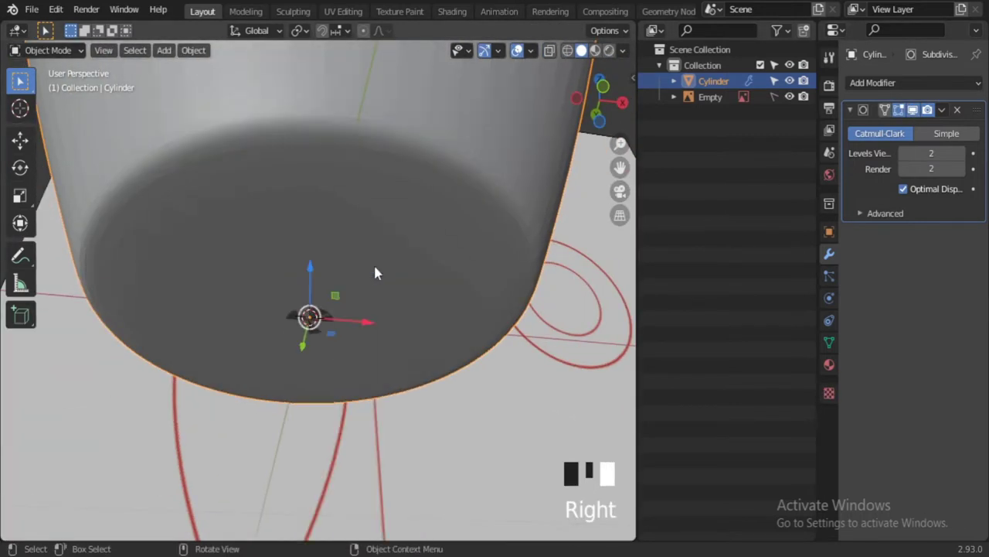
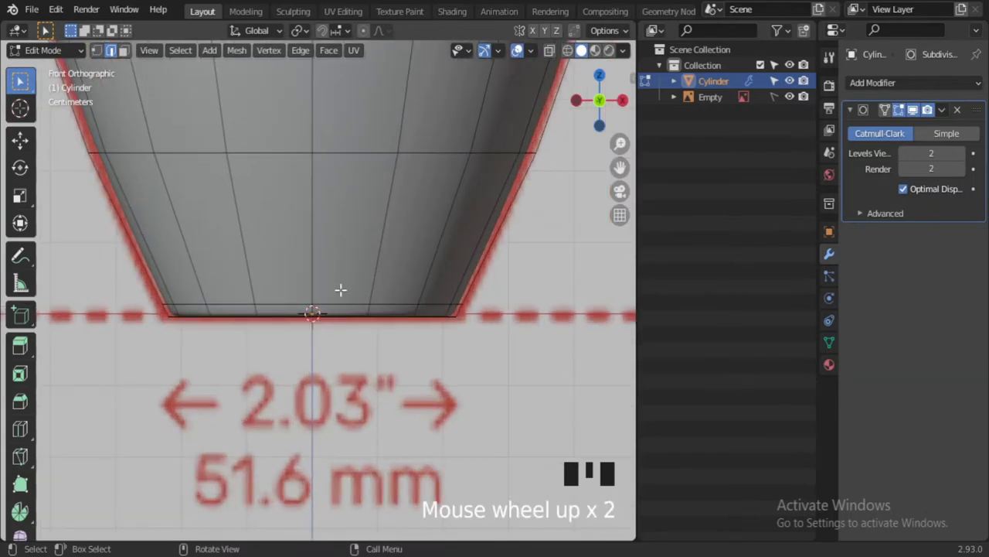
key("ctrl+r")
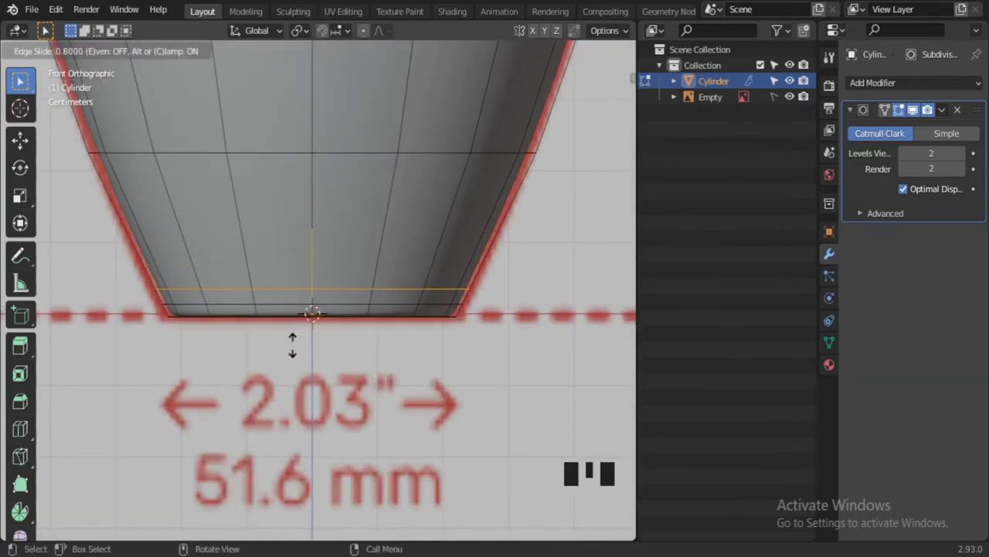
scroll("down", 3)
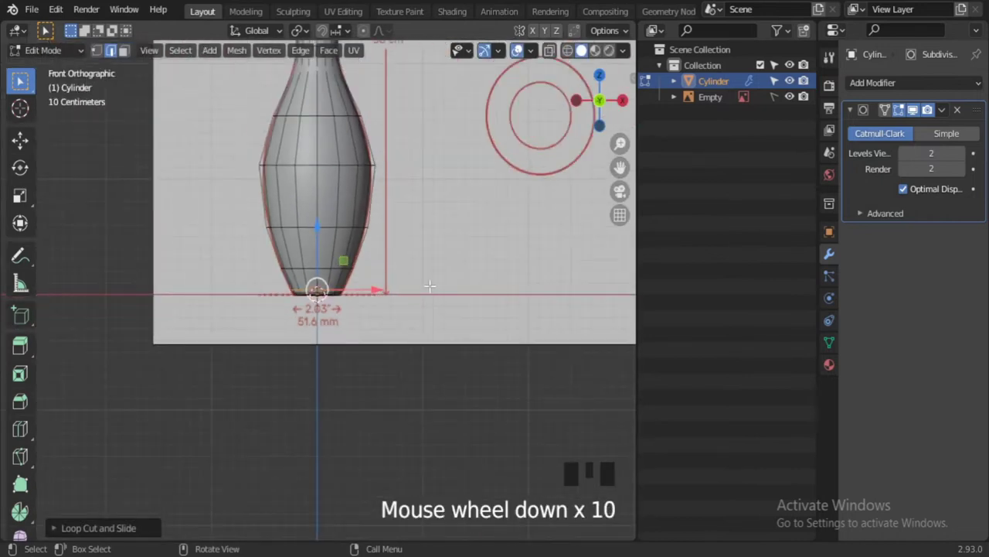
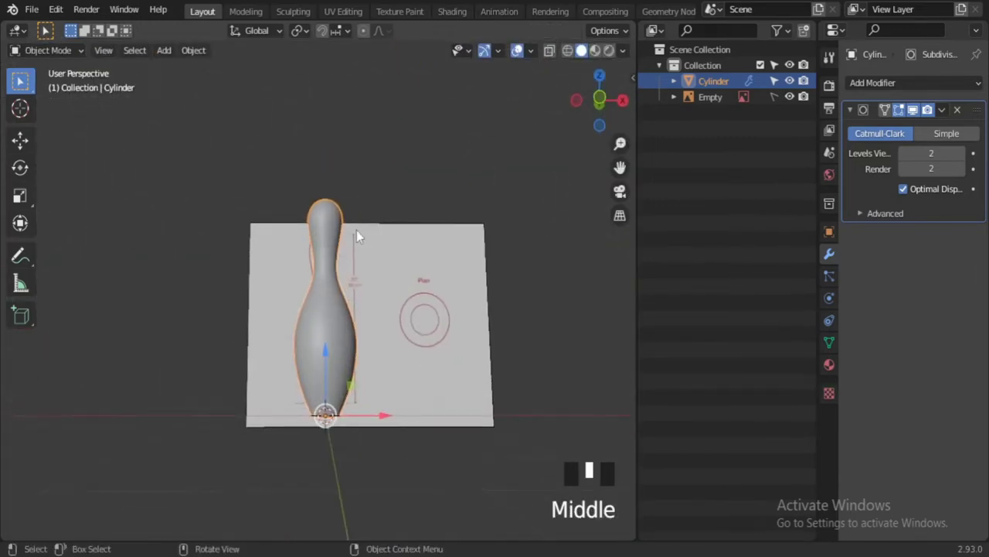
Hide the reference-image Empty in the outliner
scroll("up", 3)
middle_click(391, 336)
left_click(520, 307)
scroll("down", 3)
Switch to the Shading workspace with the pin framed in front view and the node editor widened
key("KP_1")
left_click_drag(474, 279, 363, 337)
scroll("up", 3)
left_click_drag(390, 282, 460, 16)
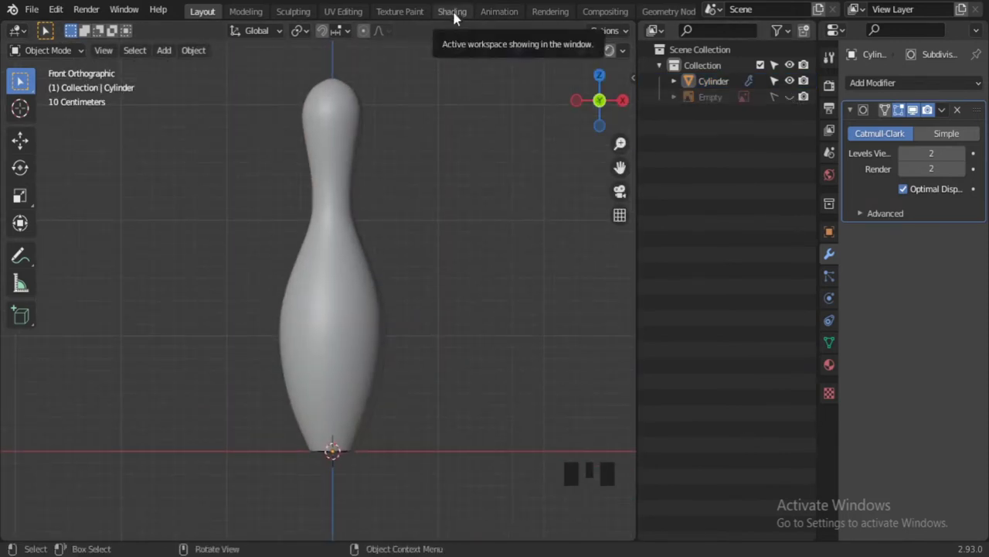
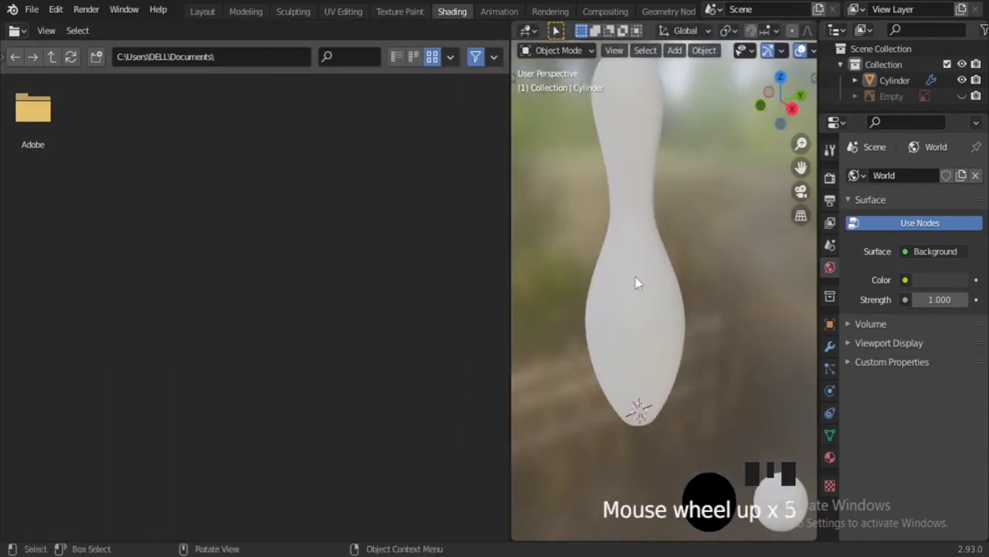
left_click(656, 301)
key("KP_Decimal")
middle_click(669, 231)
scroll("up", 3)
left_click_drag(667, 272, 62, 185)
Select the pin and give it a new node-based material
left_click(61, 185)
key("n")
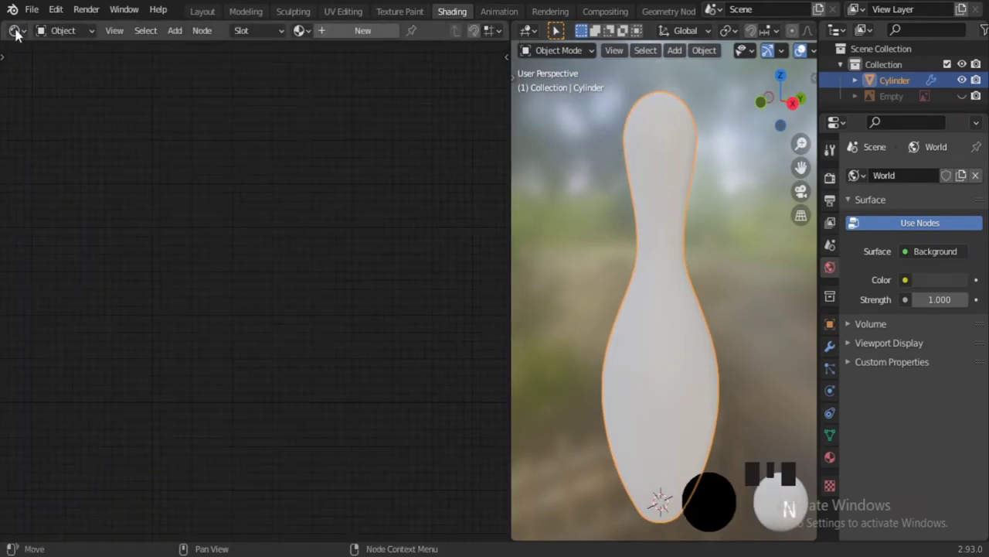
left_click(663, 316)
left_click(673, 314)
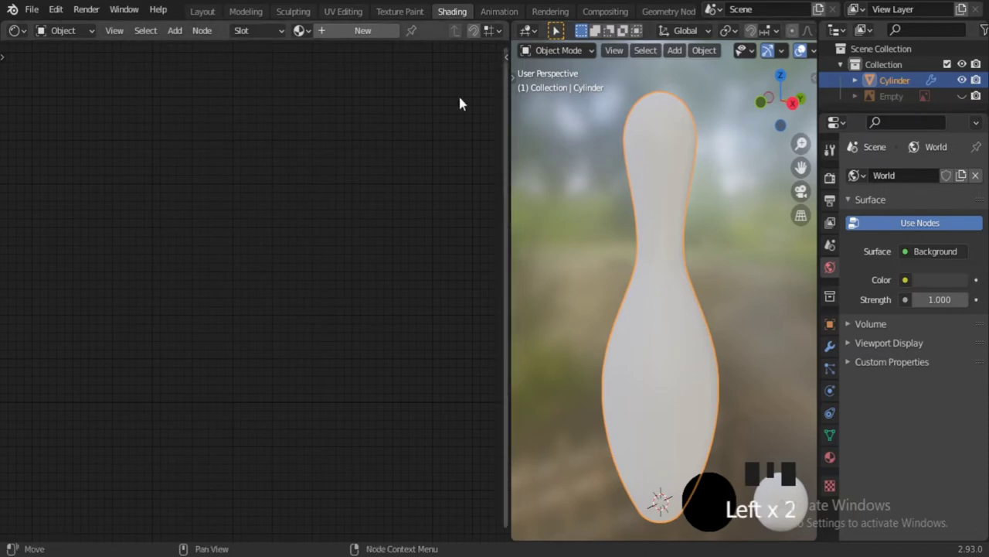
Rename the material White and add a Red material with 0.3 roughness assigned to two neck stripes
left_click_drag(361, 38, 443, 45)
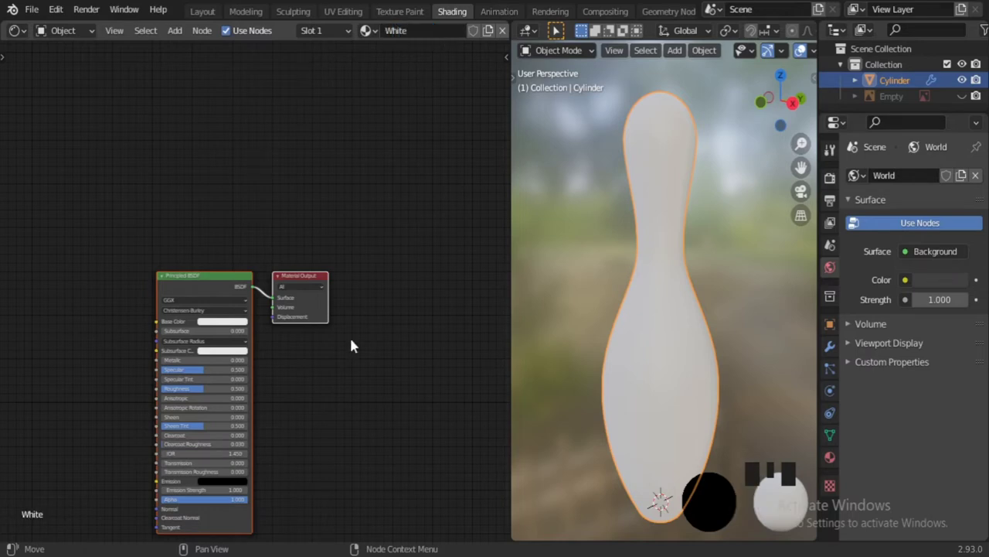
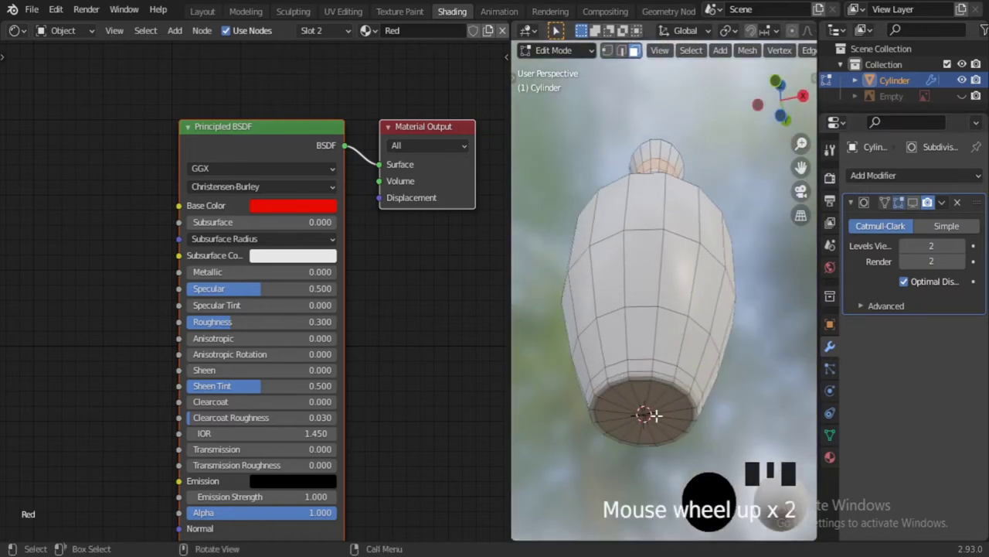
scroll("up", 3)
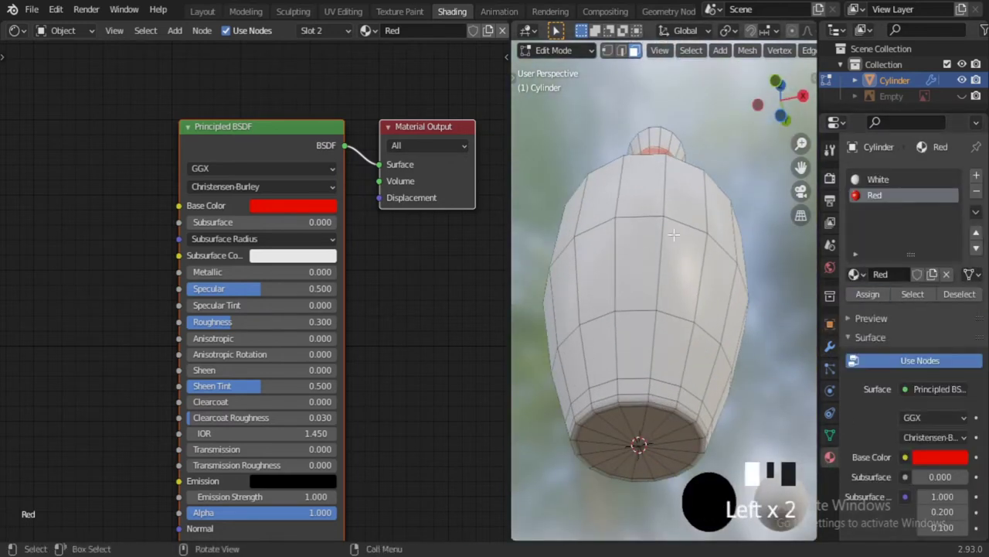
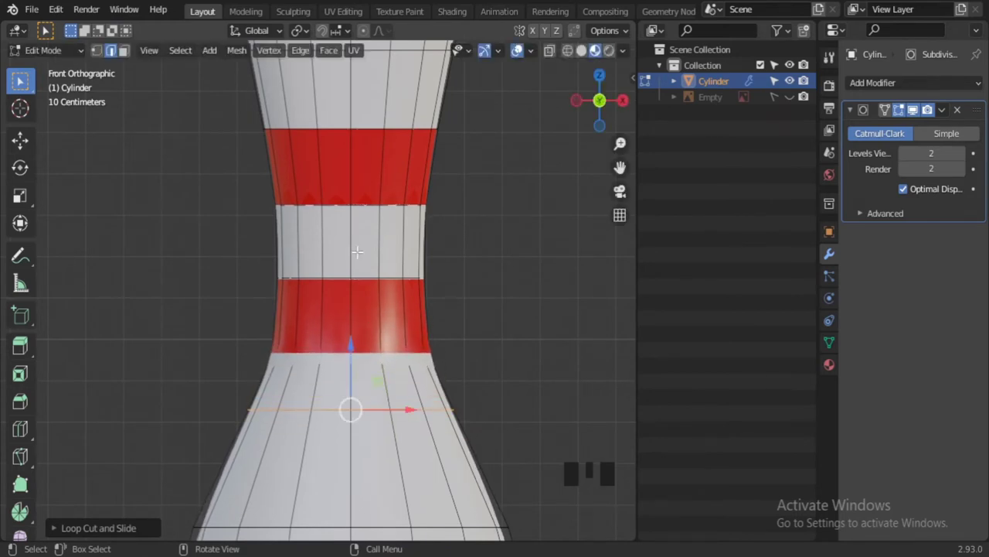
Add edge loops slid tight against the stripe borders and the pin's base
key("ctrl+r")
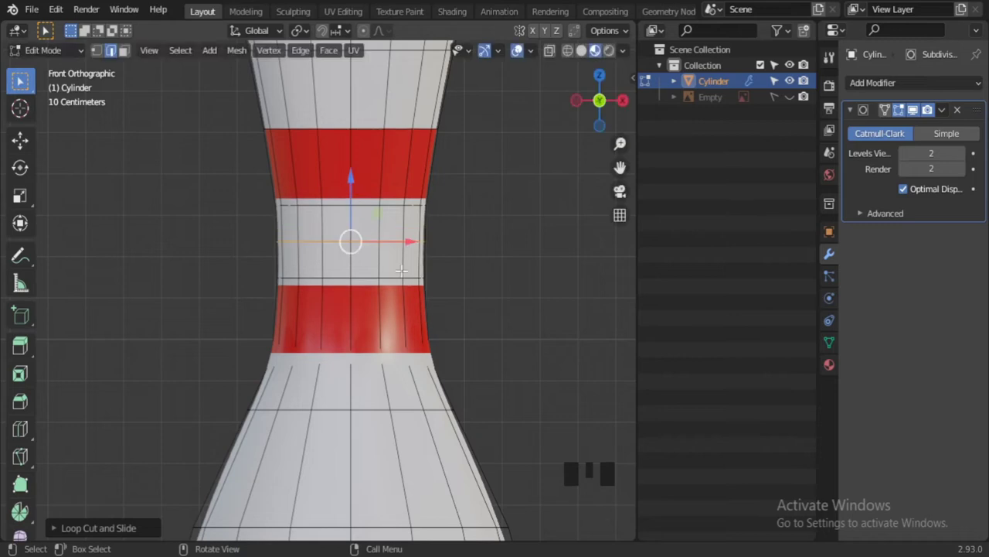
key("ctrl+z")
key("g")
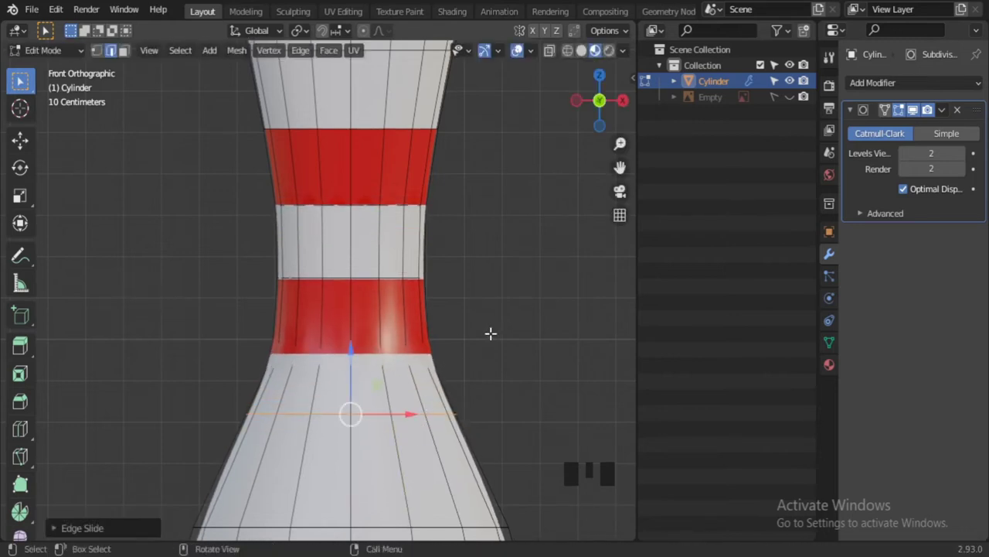
key("Tab")
scroll("down", 3)
middle_click(455, 356)
scroll("up", 3)
key("Tab")
key("ctrl+r")
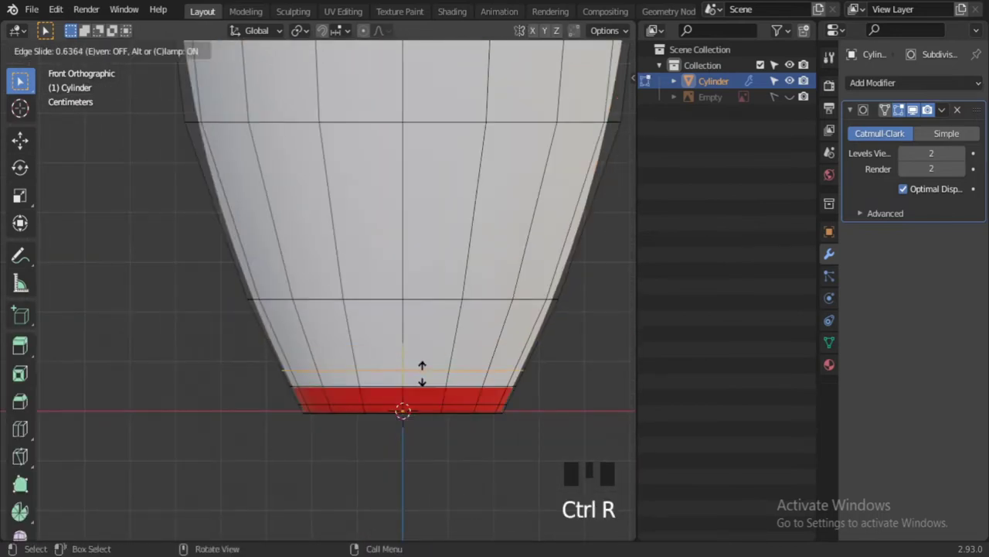
key("Tab")
Add further loops inside the red stripes hugging their edges, from front view
scroll("down", 3)
middle_click(409, 422)
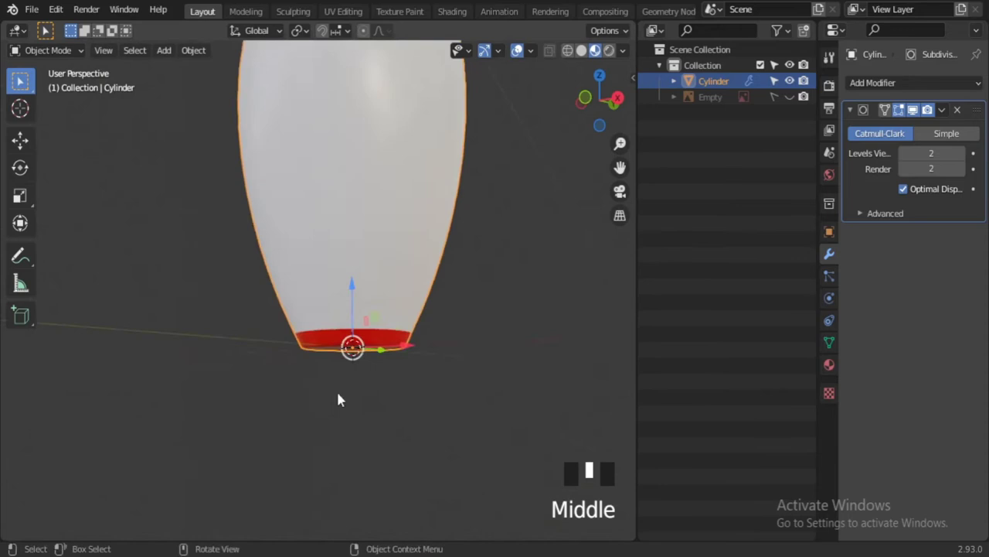
middle_click(398, 357)
scroll("up", 3)
left_click_drag(411, 282, 452, 353)
key("KP_1")
key("Tab")
scroll("up", 3)
key("ctrl+r")
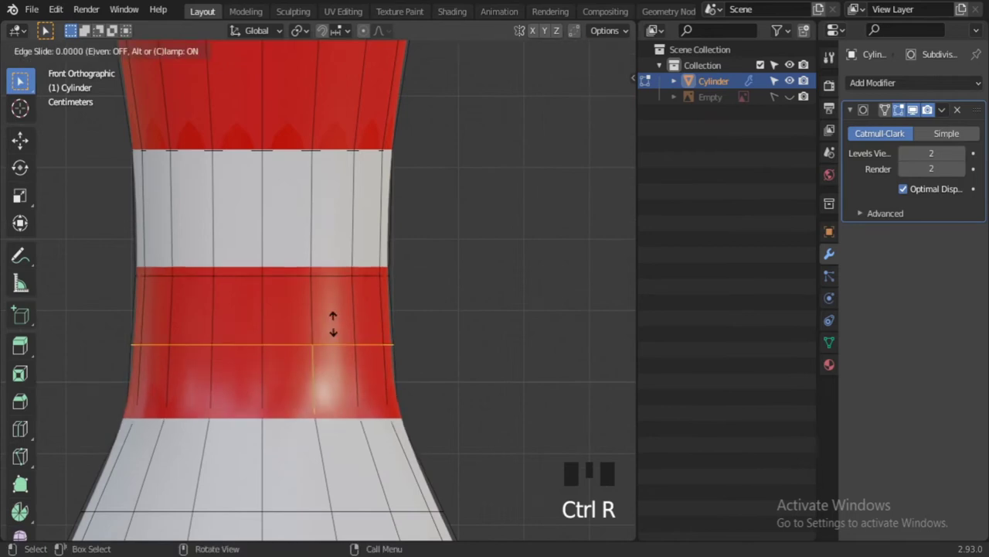
key("ctrl+z")
scroll("down", 3)
key("Tab")
Return to Object Mode and switch the viewport to Solid shading to check the stripes
left_click(427, 361)
left_click_drag(407, 383, 365, 232)
scroll("up", 3)
left_click(367, 233)
left_click(490, 230)
left_click(587, 50)
scroll("down", 3)
Add a cube and move it beside the pin
key("Tab")
left_click(448, 384)
key("shift+a")
left_click(406, 414)
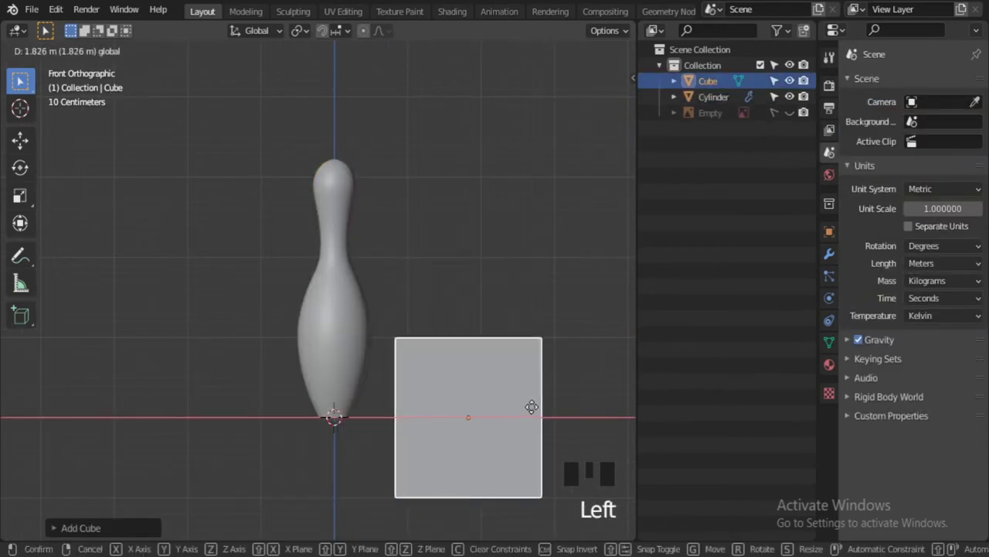
Edit the cube's mesh with the Edge Length overlay shown in centimetres
left_click(475, 347)
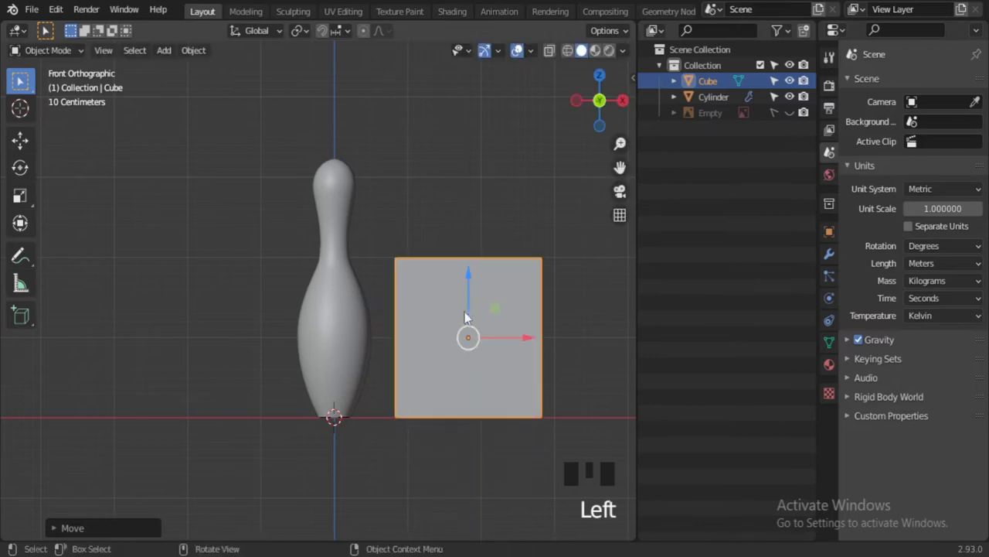
middle_click(477, 441)
scroll("up", 3)
left_click(442, 213)
key("Tab")
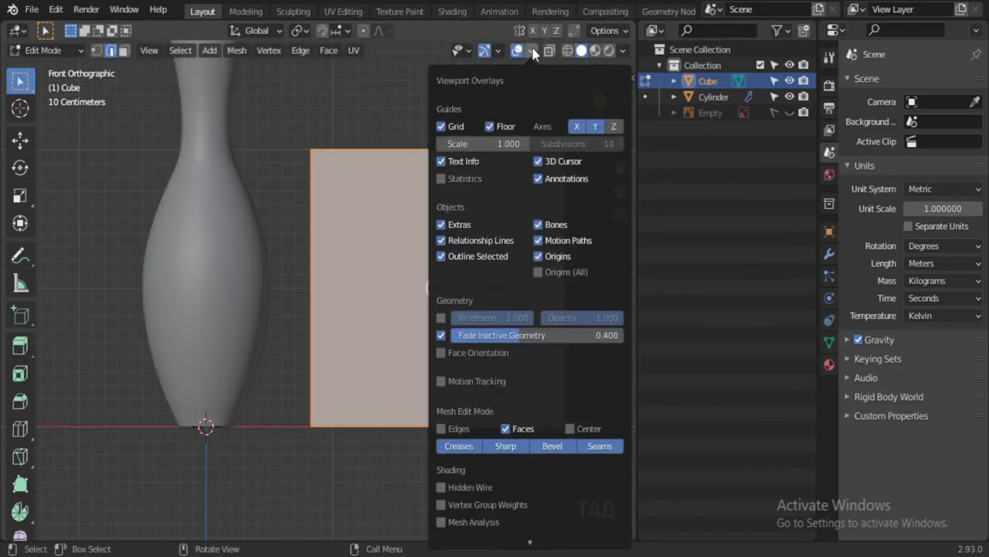
left_click_drag(408, 400, 783, 291)
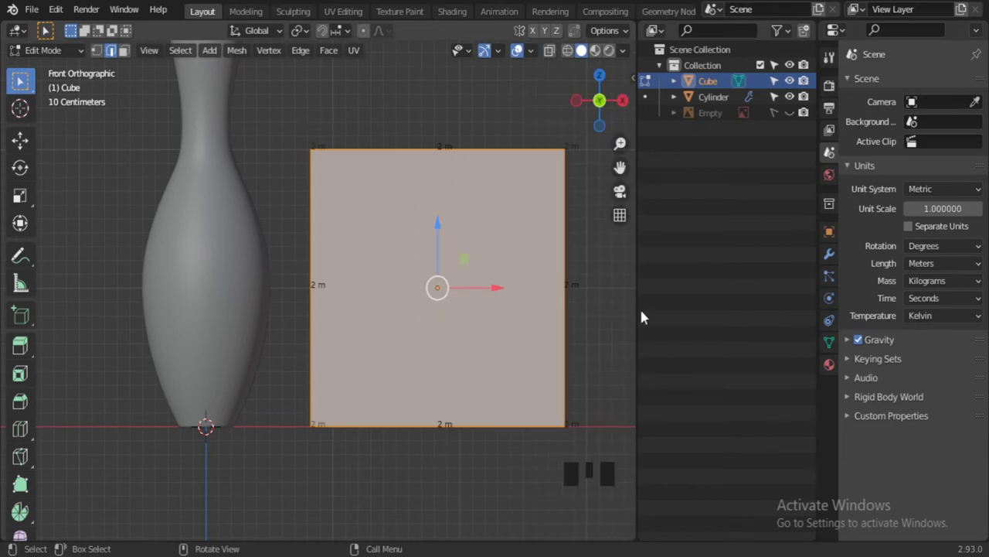
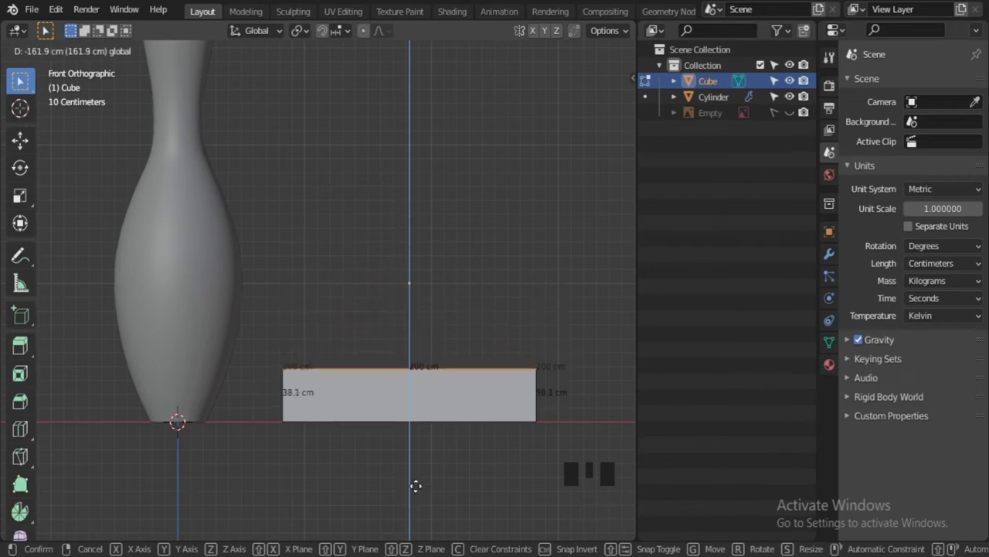
Confirm the cube flattened to 38.1 cm tall and reframe it beside the pin
key("Tab")
scroll("down", 3)
middle_click(360, 384)
key("Left")
scroll("up", 3)
key("s")
scroll("up", 3)
middle_click(393, 428)
key("Left")
key("Left")
Scale the pin to match the cube's 38.1 cm height and enter its Edit Mode
middle_click(282, 391)
scroll("up", 3)
middle_click(438, 341)
left_click(411, 422)
key("s")
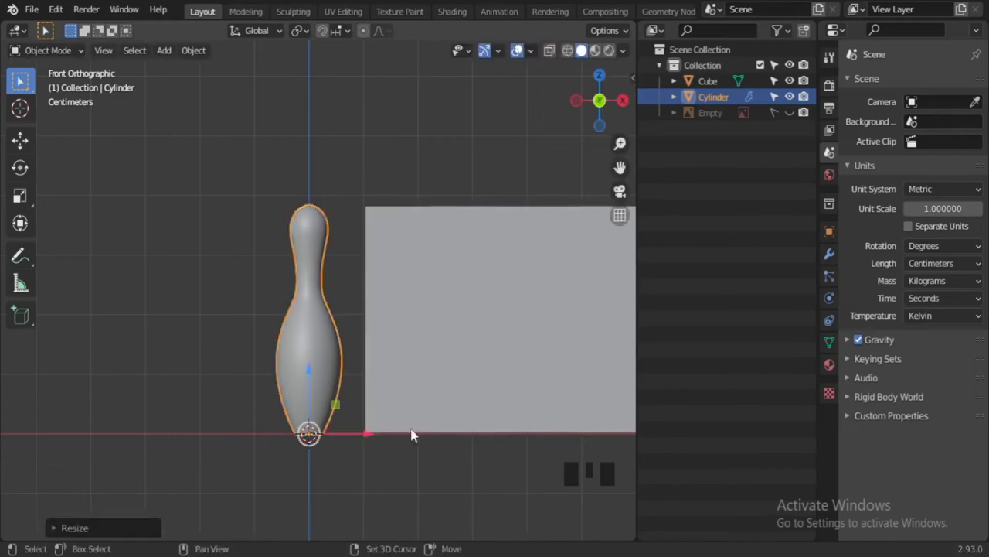
scroll("down", 3)
key("Tab")
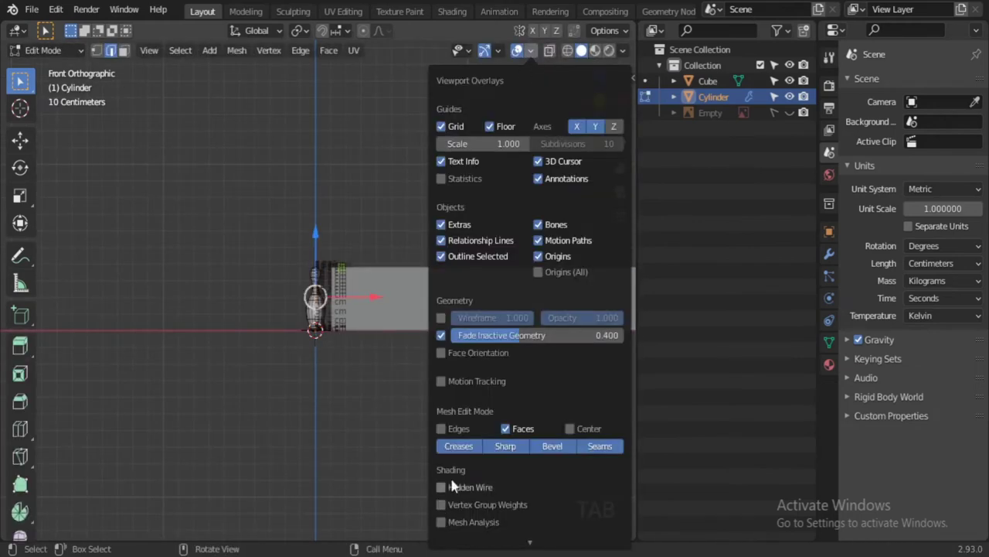
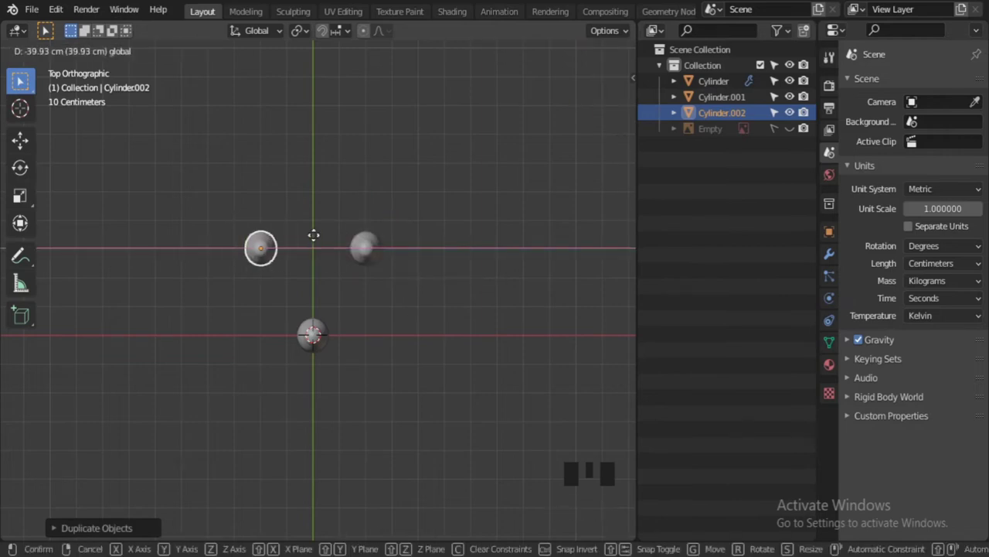
From top view, move the two duplicate pins so the three form a triangle
middle_click(405, 406)
key("KP_7")
scroll("up", 3)
left_click(352, 279)
left_click(466, 276)
left_click(316, 165)
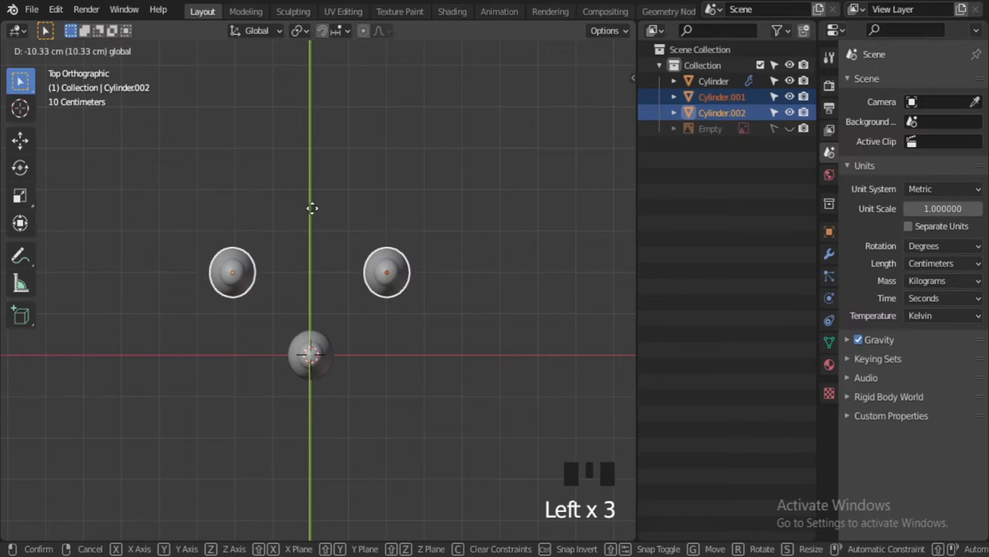
middle_click(333, 320)
scroll("down", 3)
left_click(377, 370)
scroll("up", 3)
middle_click(346, 340)
scroll("down", 3)
scroll("down", 3)
Add a mesh plane as the floor beneath the pins and scale it up
key("shift+a")
scroll("down", 3)
left_click_drag(443, 358, 433, 449)
left_click(433, 449)
scroll("up", 3)
left_click(408, 411)
left_click(473, 477)
left_click_drag(363, 408, 393, 364)
scroll("down", 3)
scroll("down", 3)
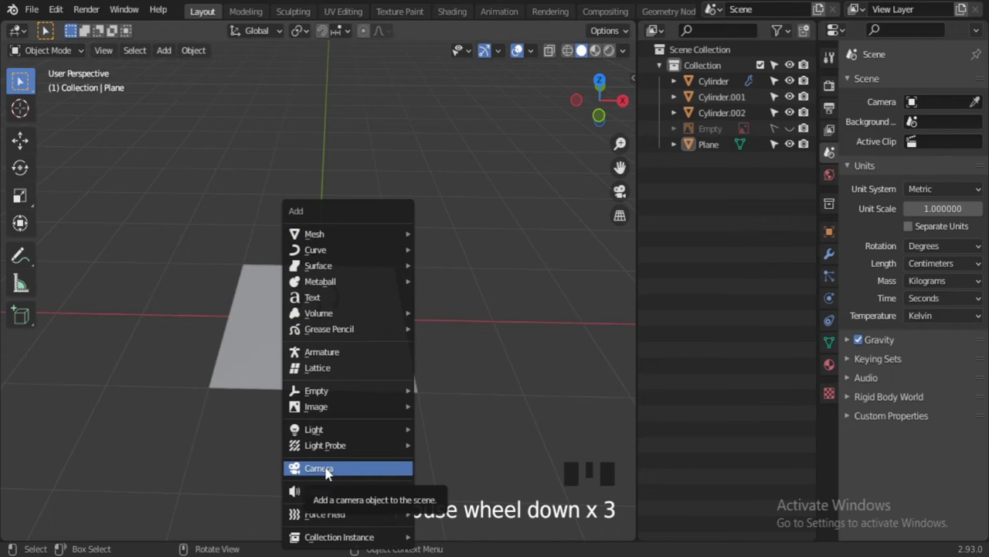
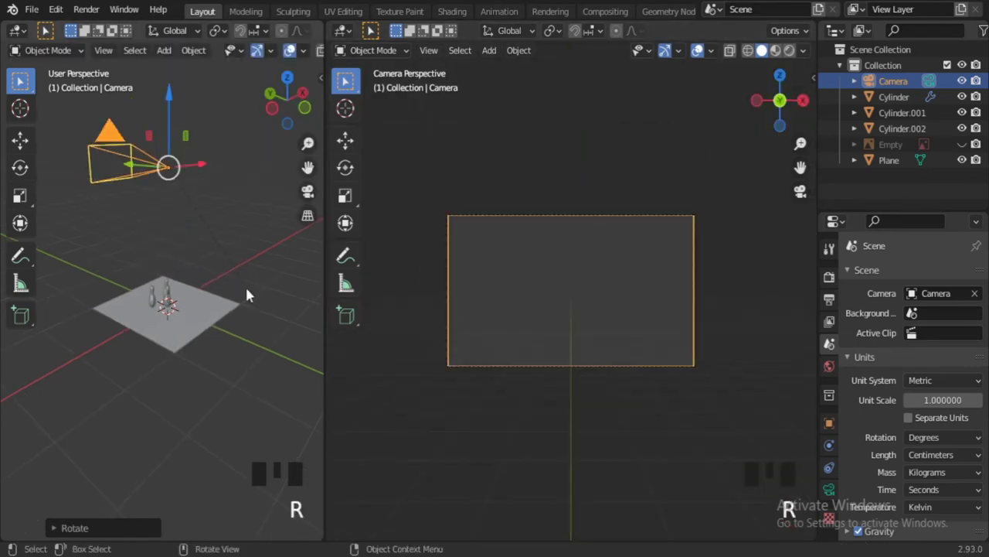
Extrude the plane's back edge upward along Z into a wall and frame the pins in camera view
left_click(142, 181)
left_click(347, 77)
key("Home")
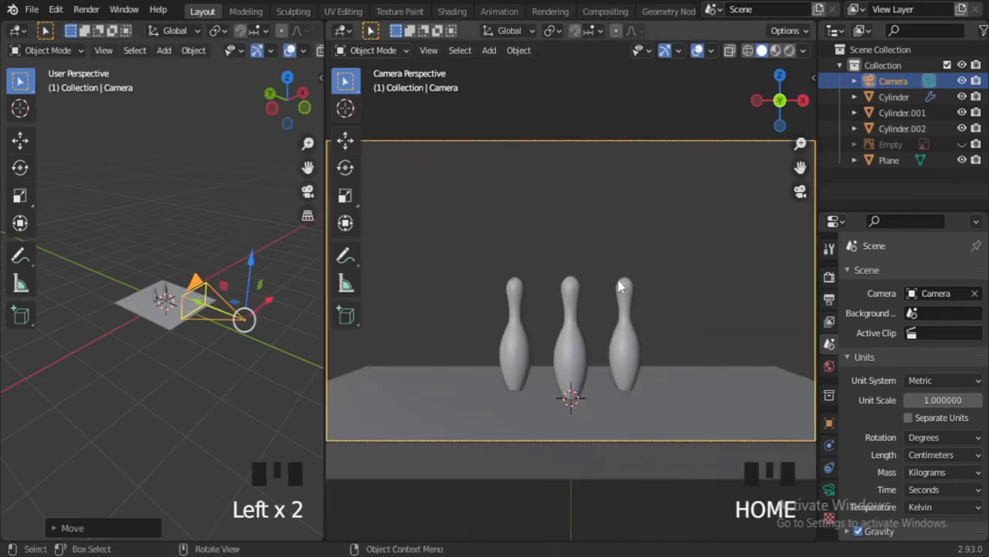
key("t")
scroll("up", 3)
middle_click(192, 349)
left_click(169, 250)
left_click(168, 250)
left_click(141, 244)
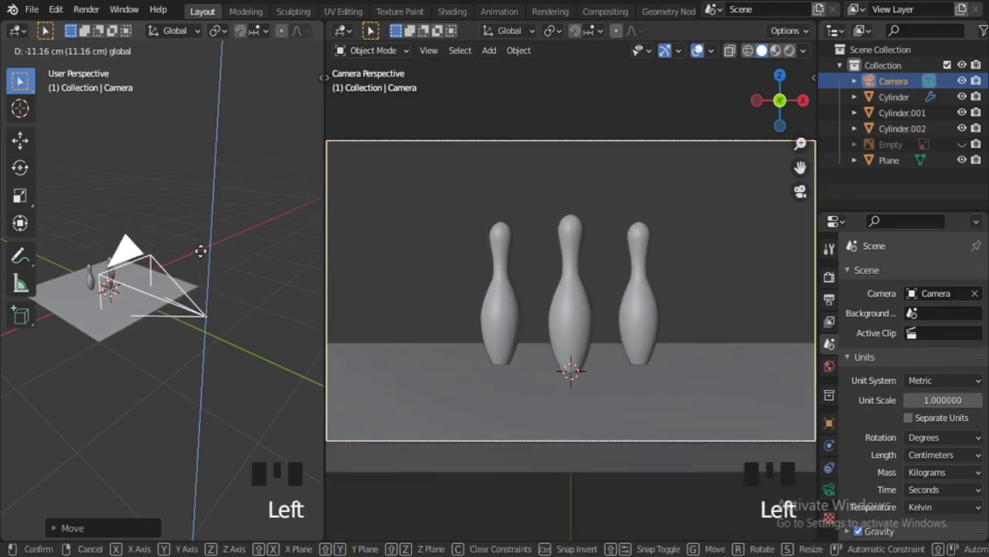
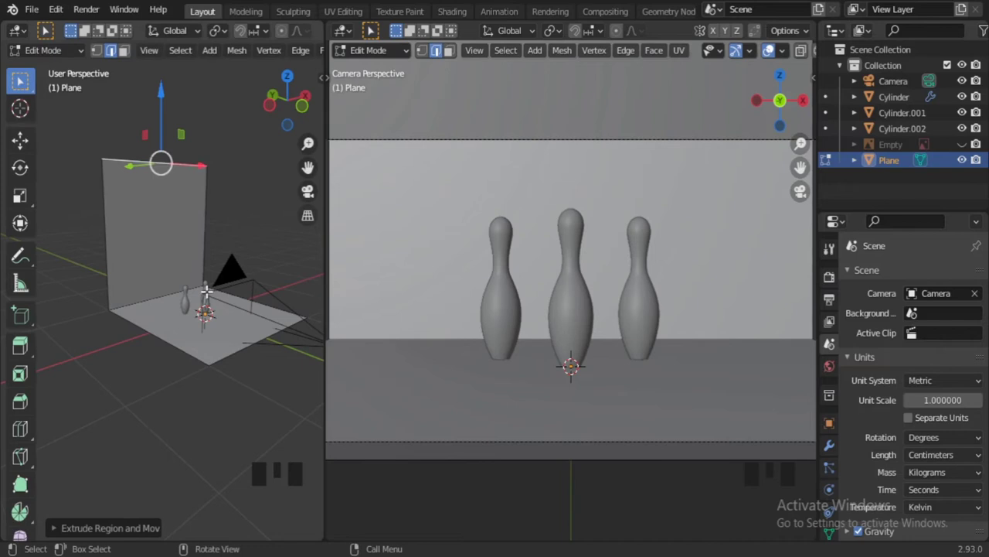
Back in Object Mode, scale up the whole floor-and-wall backdrop
key("Tab")
scroll("down", 3)
key("s")
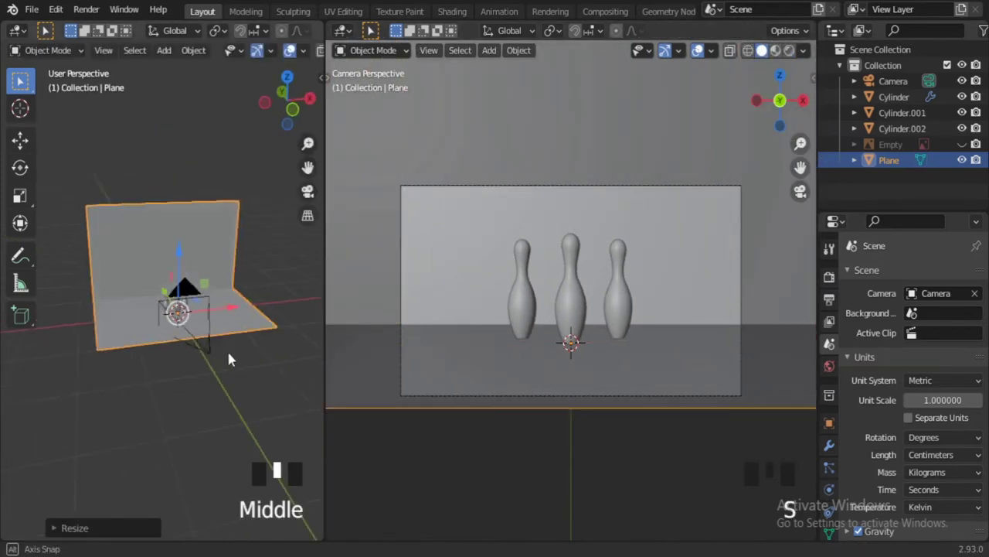
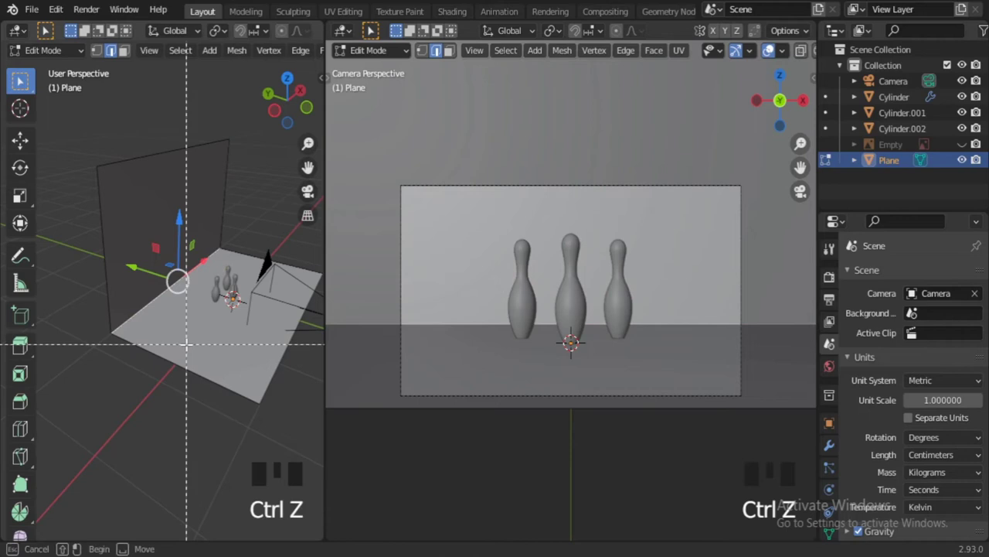
Bevel the floor-wall corner into a multi-segment curve and shade the backdrop smooth
key("ctrl+b")
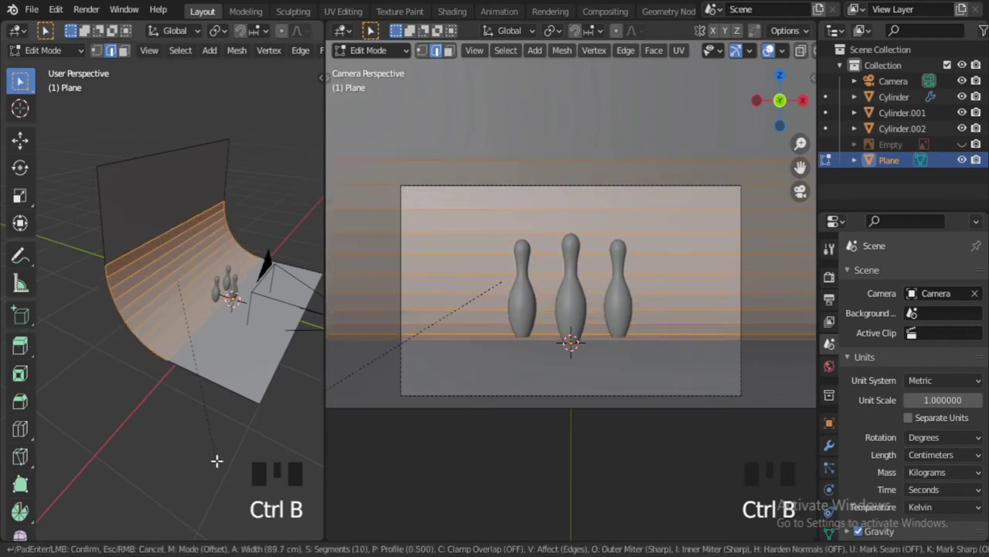
key("Tab")
right_click(146, 321)
left_click(186, 419)
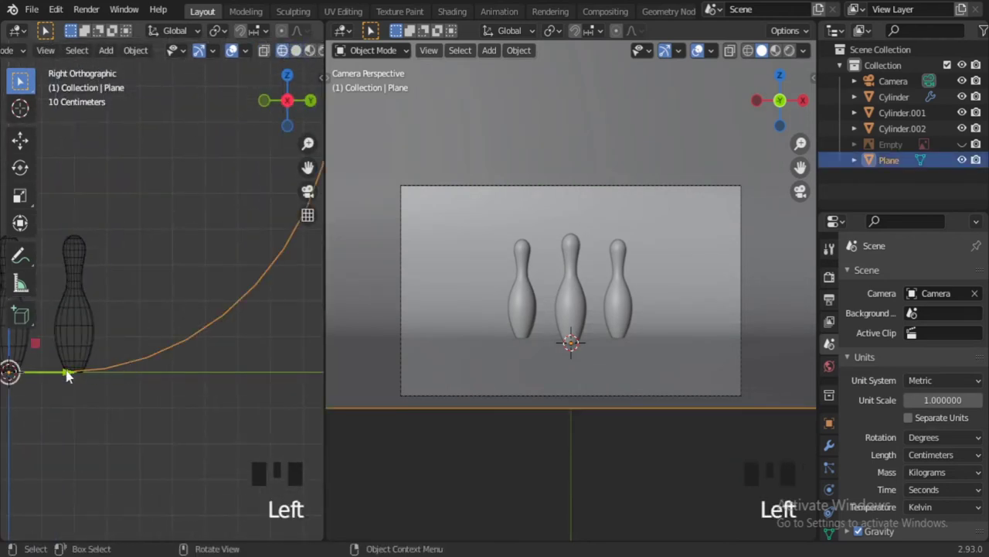
Show the camera view in Rendered shading and set the render engine to Cycles
left_click(74, 373)
left_click(135, 389)
left_click_drag(796, 116, 795, 57)
left_click(795, 57)
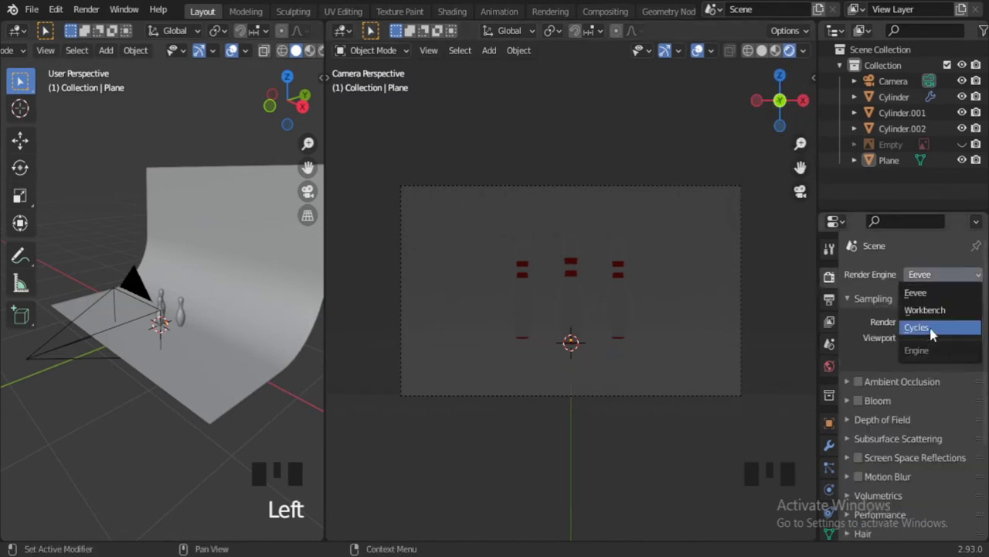
left_click(936, 331)
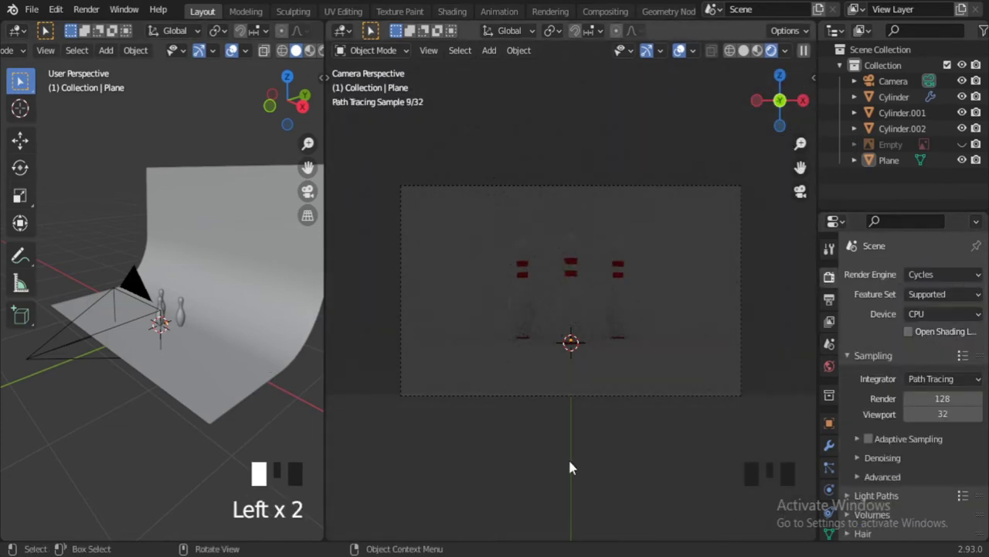
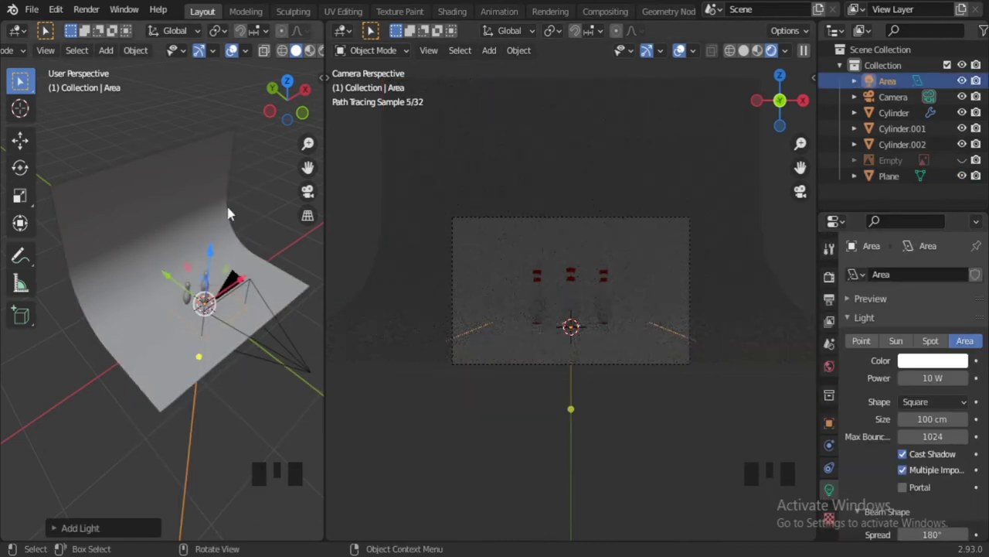
Select the area light and lift it along Z above the three pins
middle_click(220, 148)
left_click(217, 246)
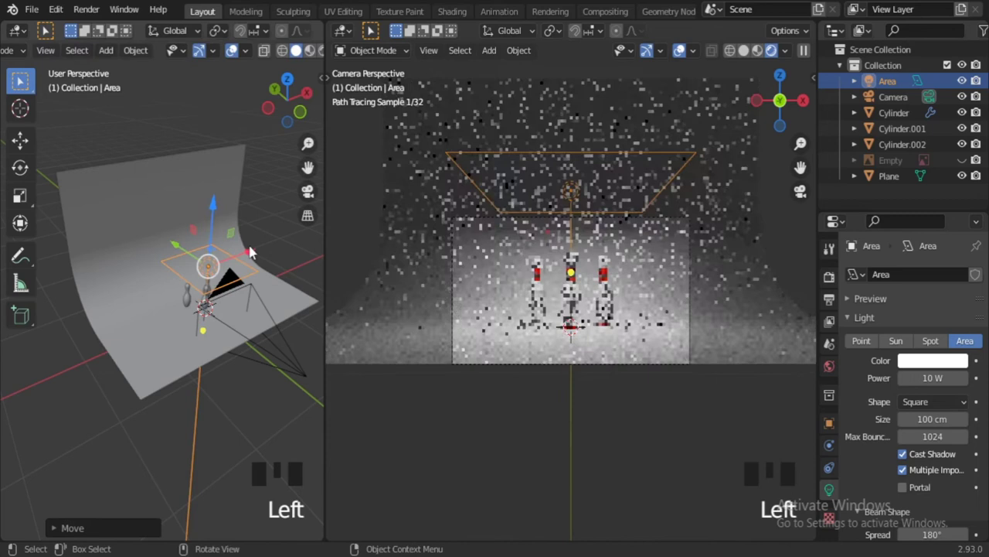
key("Home")
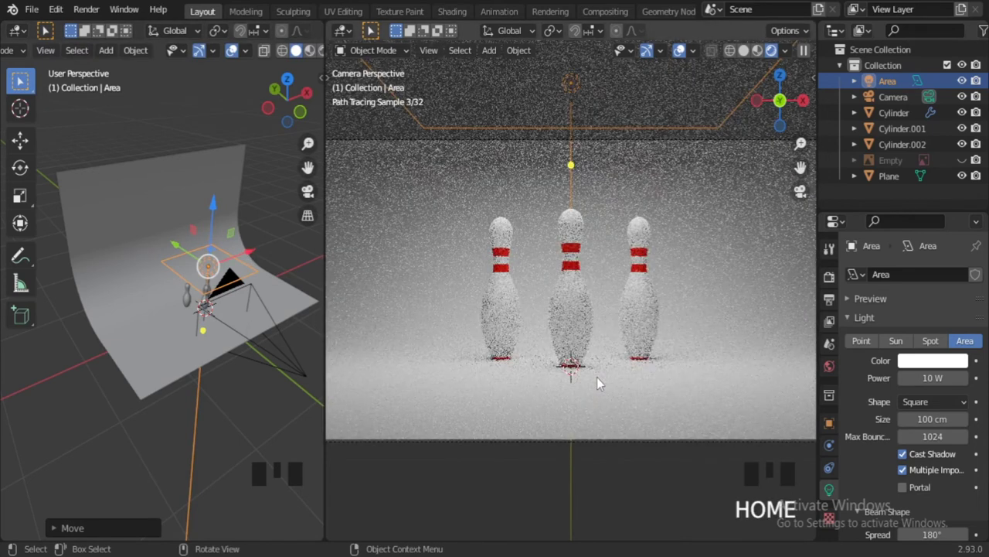
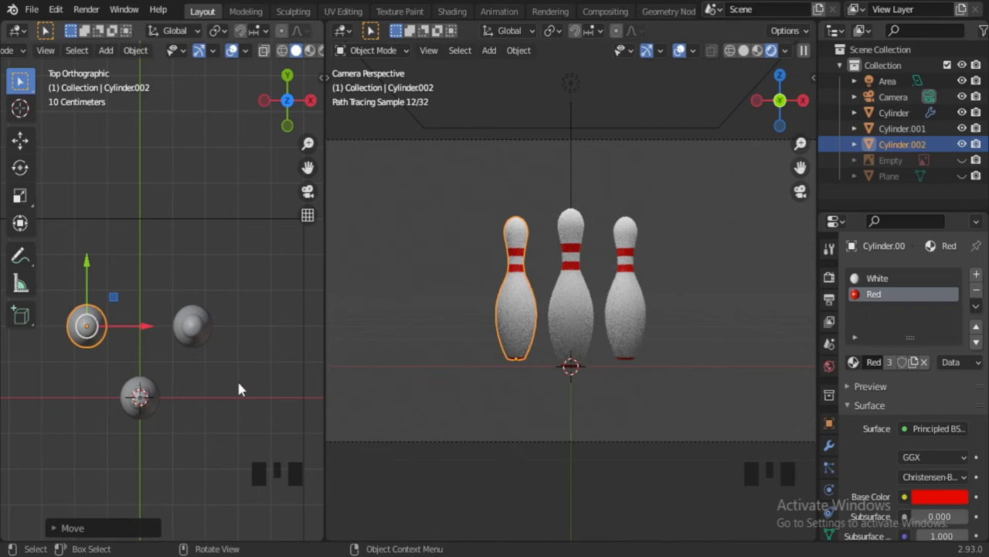
Deselect the pin and select the camera to reframe the three pins against the backdrop
left_click(407, 322)
key("a")
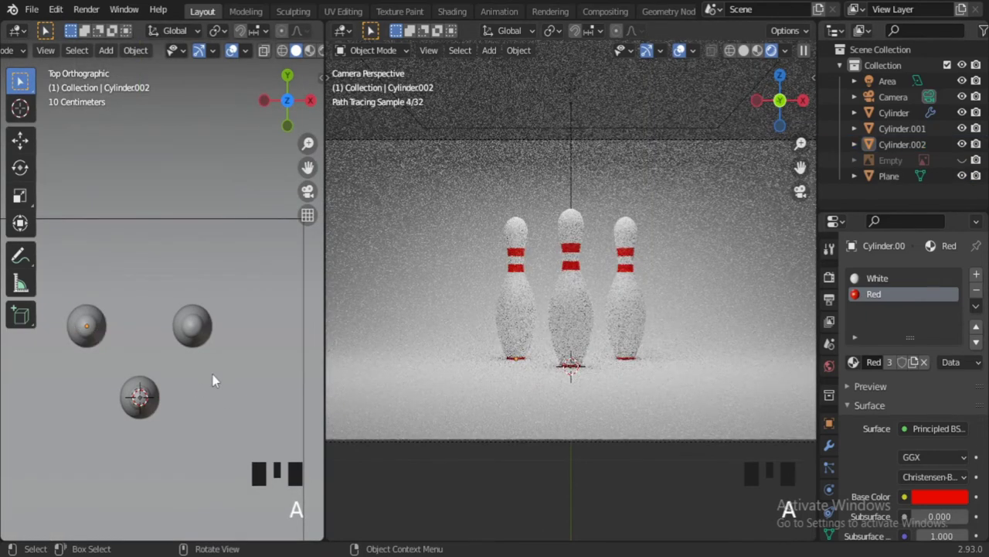
scroll("down", 3)
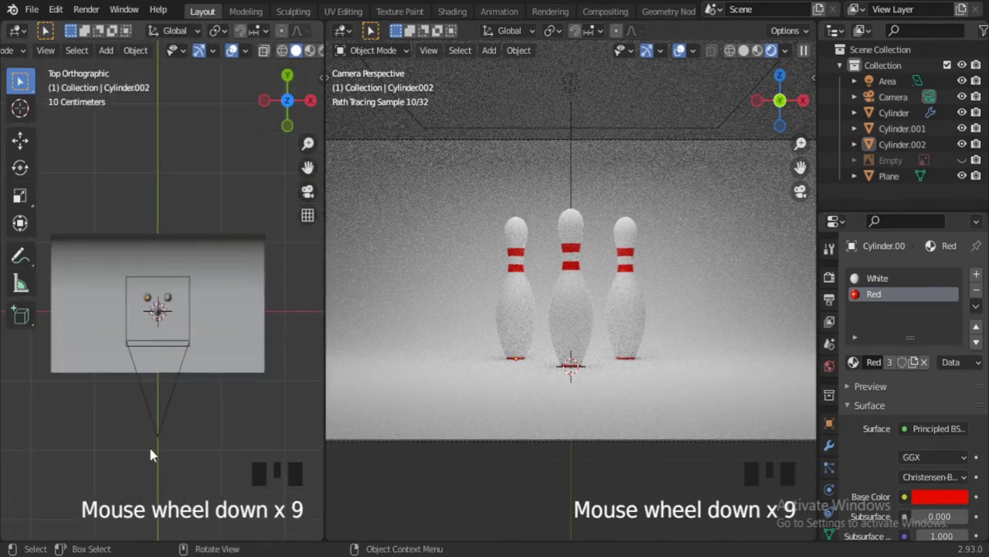
left_click(171, 423)
scroll("down", 3)
scroll("up", 3)
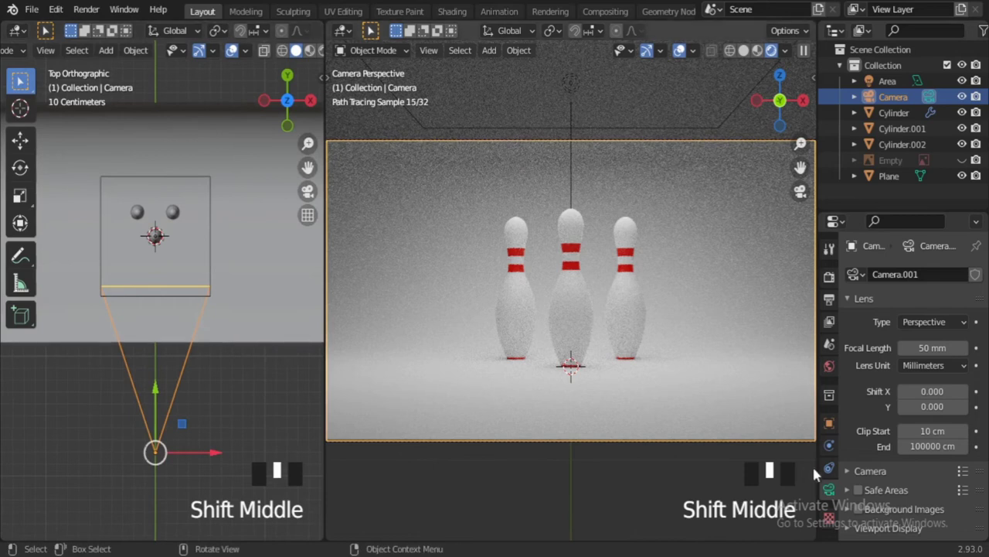
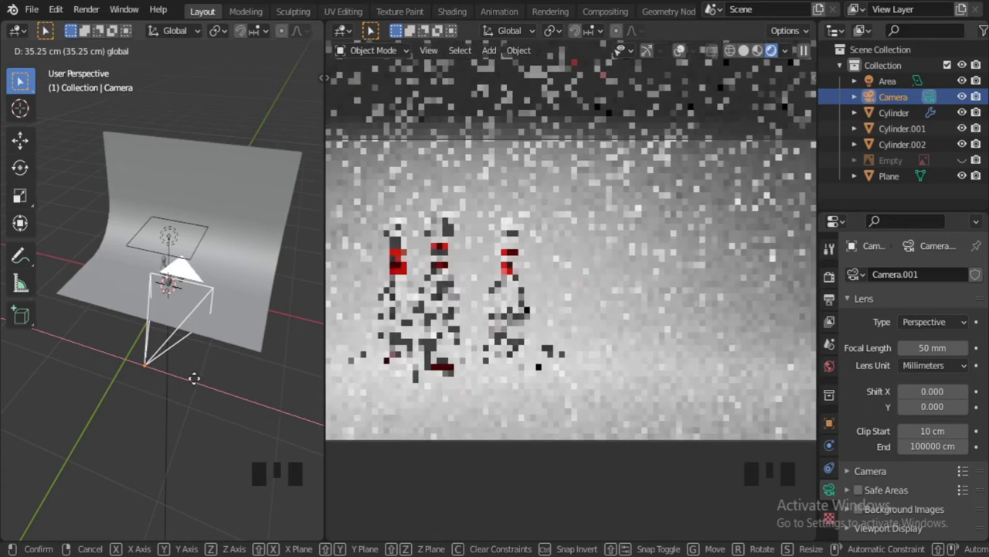
Undo the camera move and adjust the view around the scene
key("ctrl+z")
scroll("down", 3)
scroll("up", 3)
left_click_drag(910, 397, 198, 360)
scroll("up", 3)
scroll("down", 3)
From top view, select the area light and move it back toward the backdrop wall
key("KP_7")
scroll("up", 3)
left_click(179, 160)
middle_click(231, 373)
key("g")
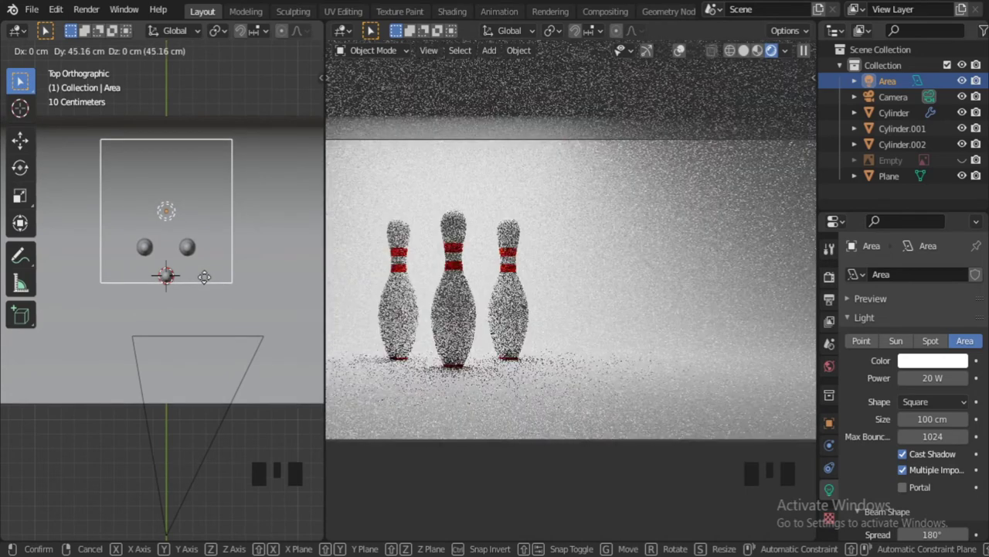
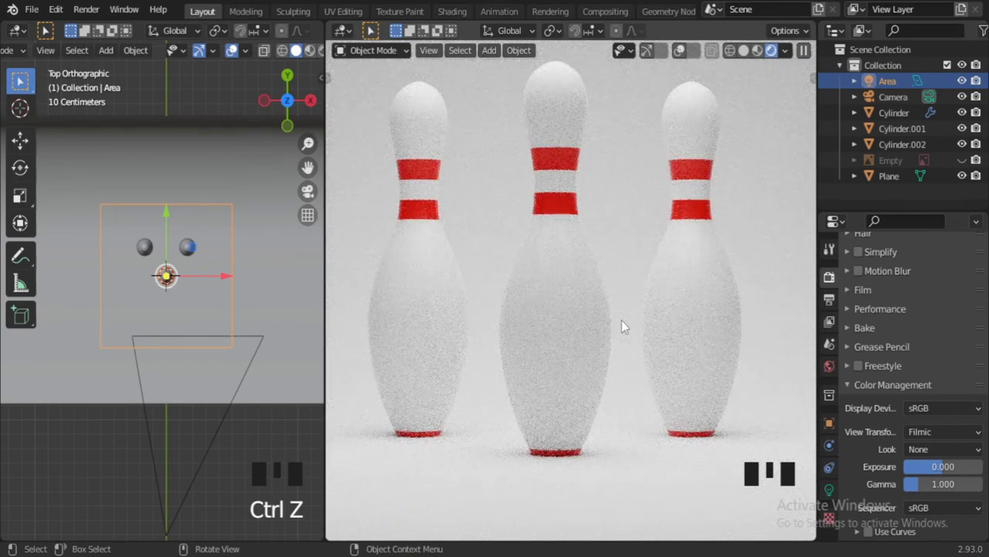
Duplicate the area light, resize and rotate the copy, and move it in front of the pins
key("Home")
scroll("down", 3)
left_click_drag(220, 342, 201, 311)
key("shift+d")
scroll("up", 3)
left_click_drag(154, 167, 257, 482)
key("s")
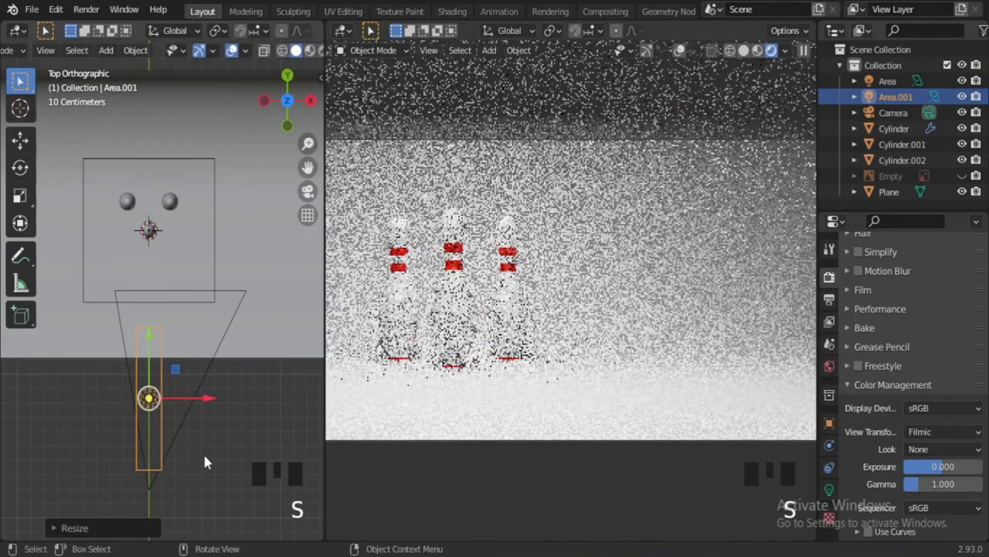
key("r")
key("r")
key("g")
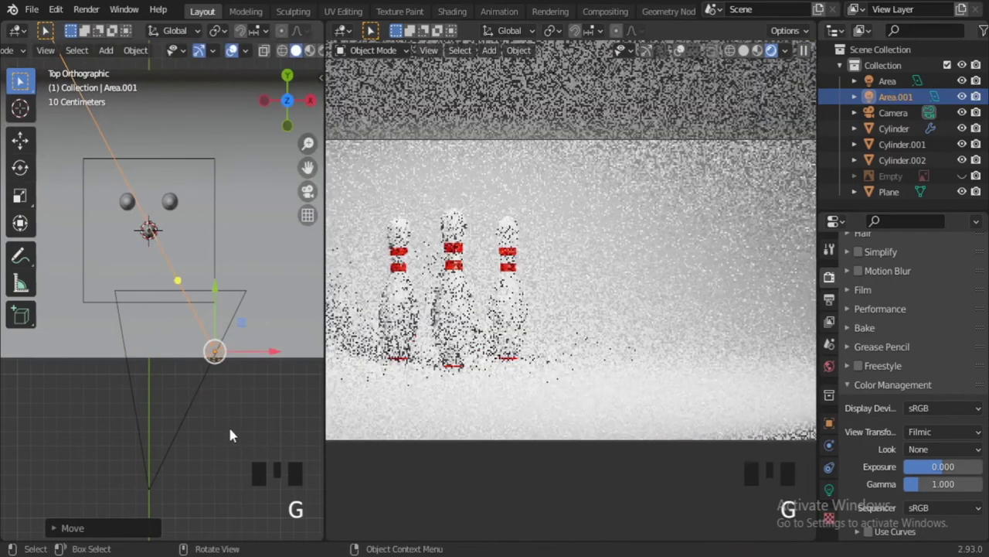
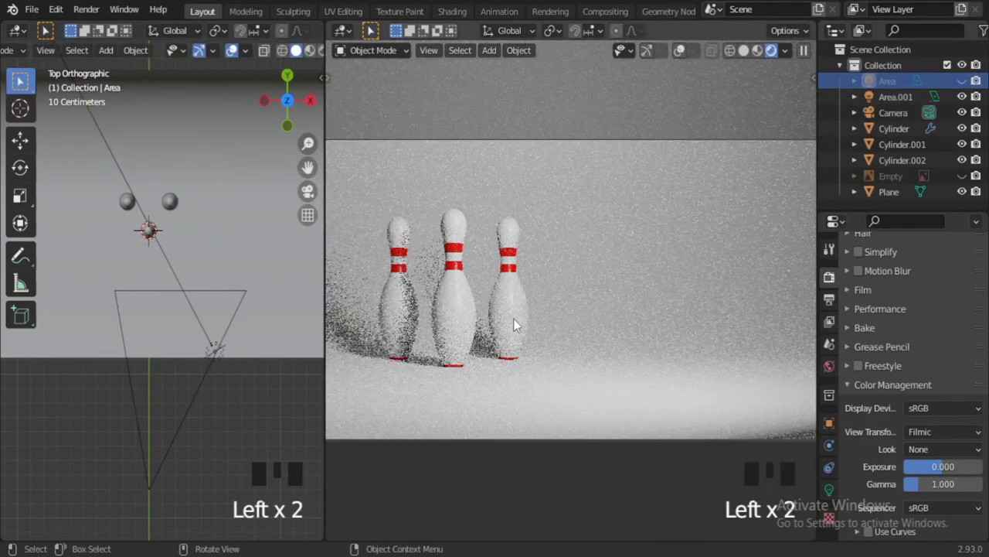
Move and scale the second light to the front-left, then raise it higher in front view
left_click(212, 342)
key("g")
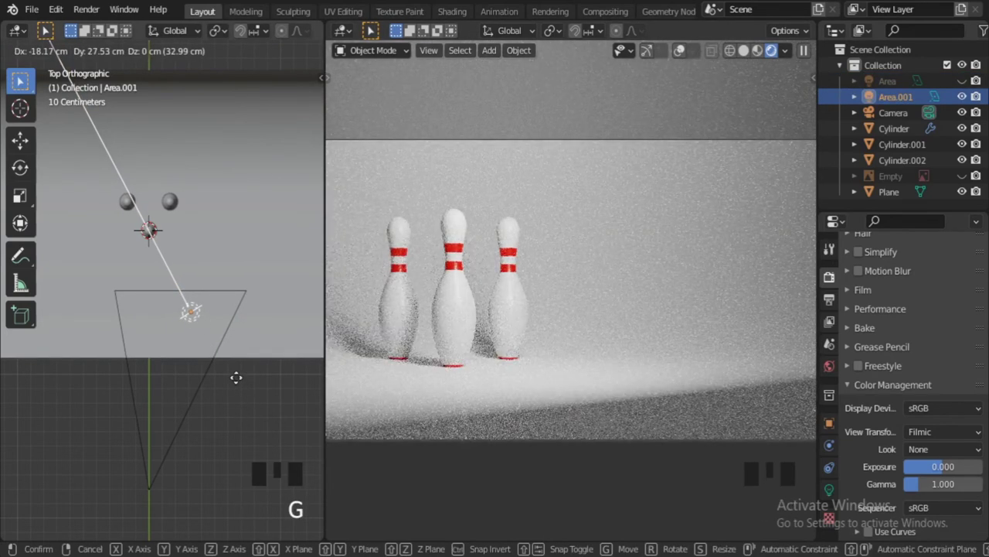
key("g")
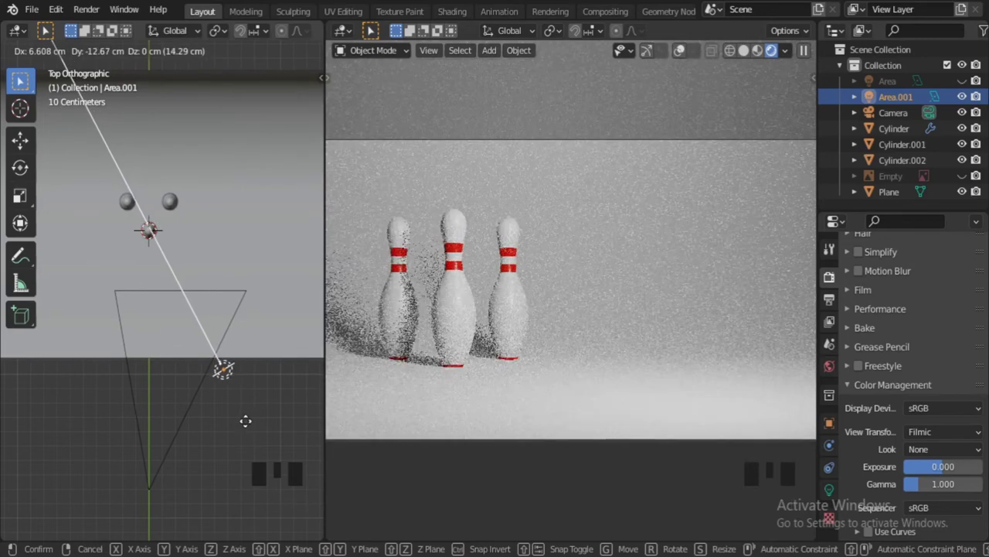
key("s")
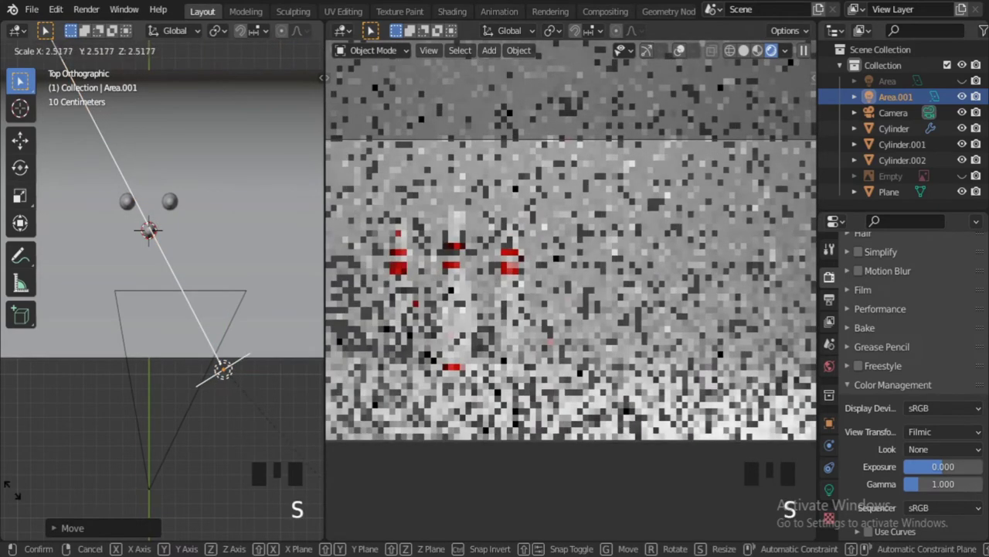
middle_click(219, 353)
key("KP_1")
left_click_drag(227, 388, 222, 225)
key("g")
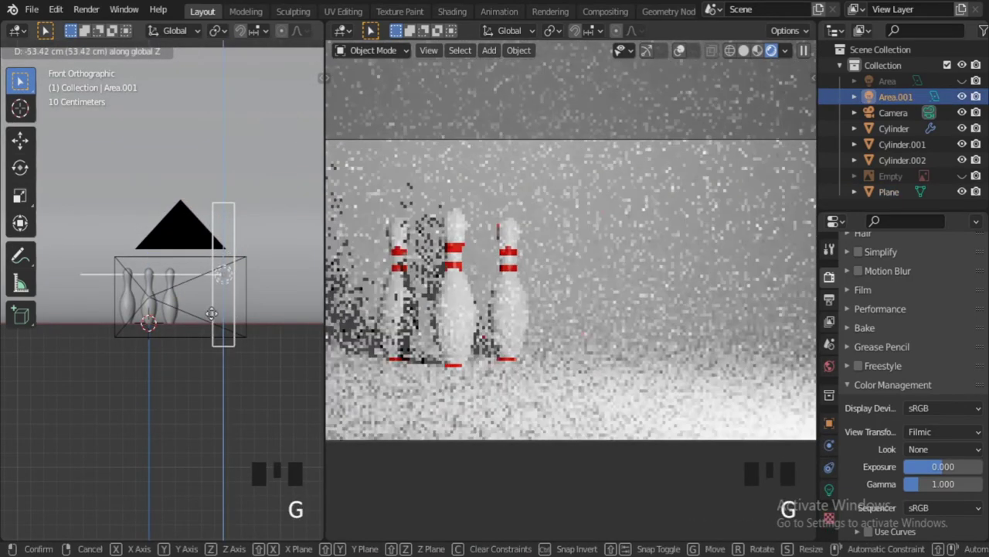
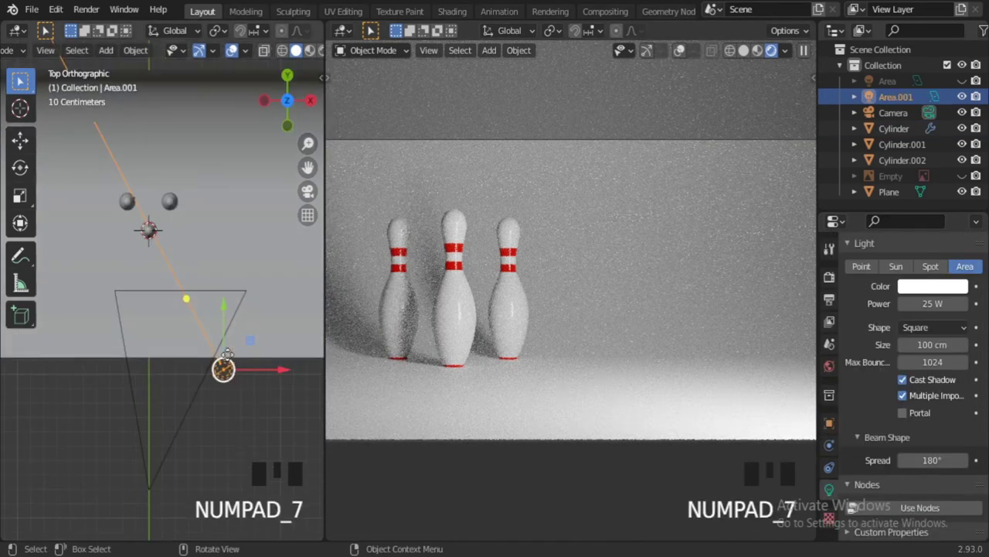
Resize the second light, duplicate it, and turn and move the third light to the other side
left_click_drag(190, 296, 263, 435)
key("s")
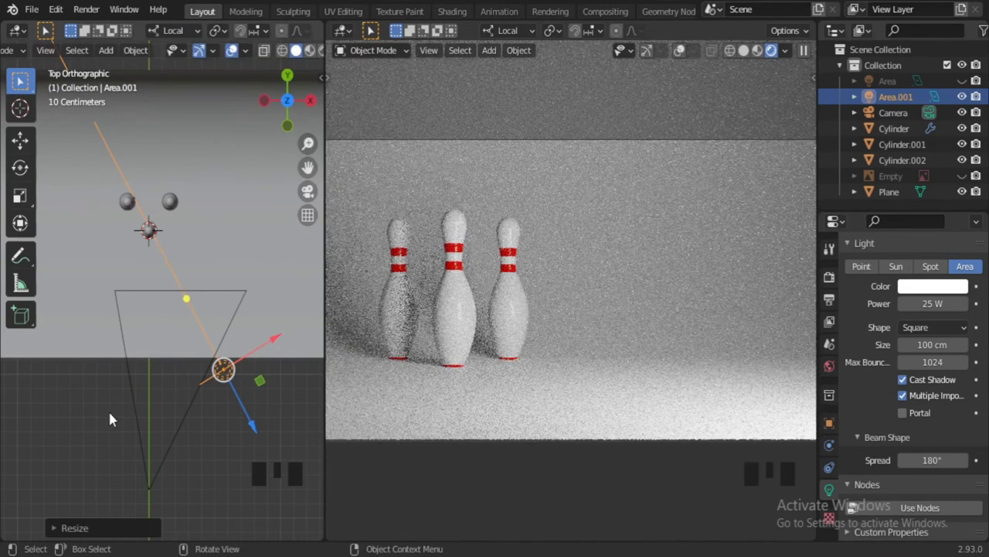
key("shift+d")
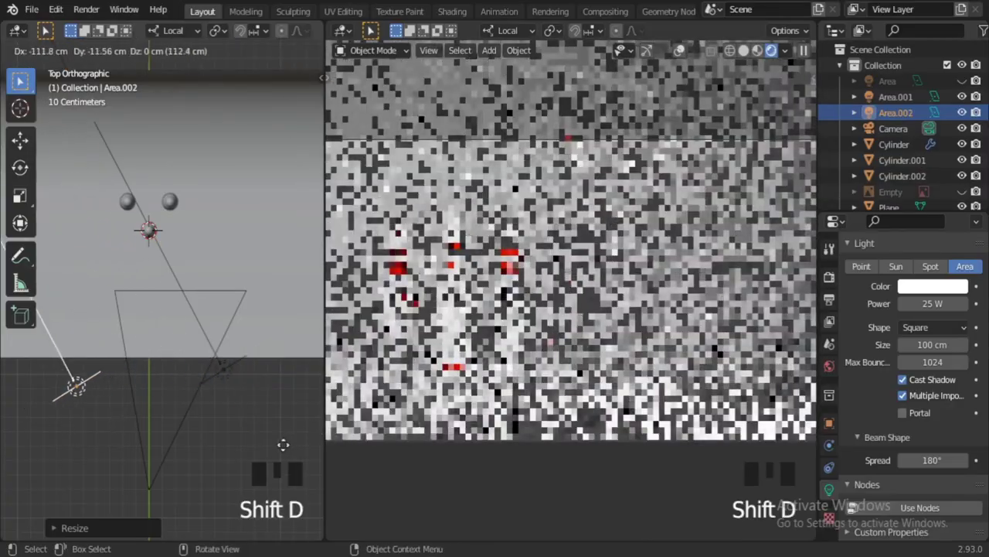
key("r")
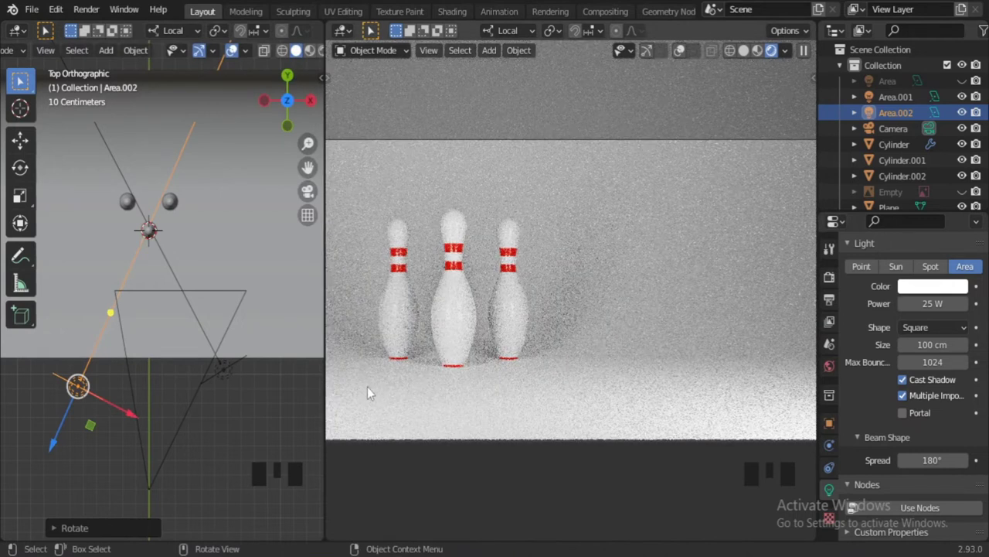
left_click_drag(232, 380, 415, 415)
left_click(94, 378)
left_click_drag(141, 390, 157, 402)
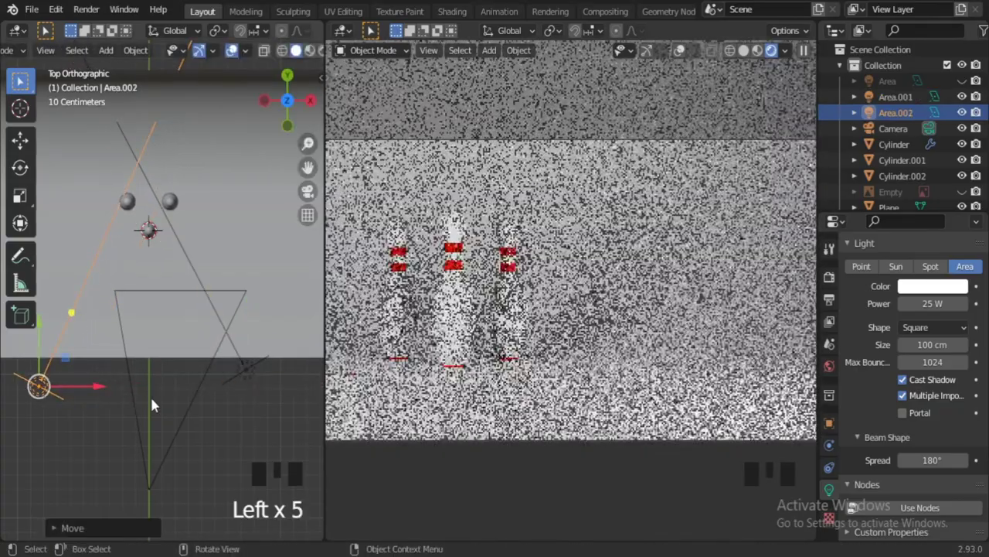
left_click_drag(260, 377, 655, 374)
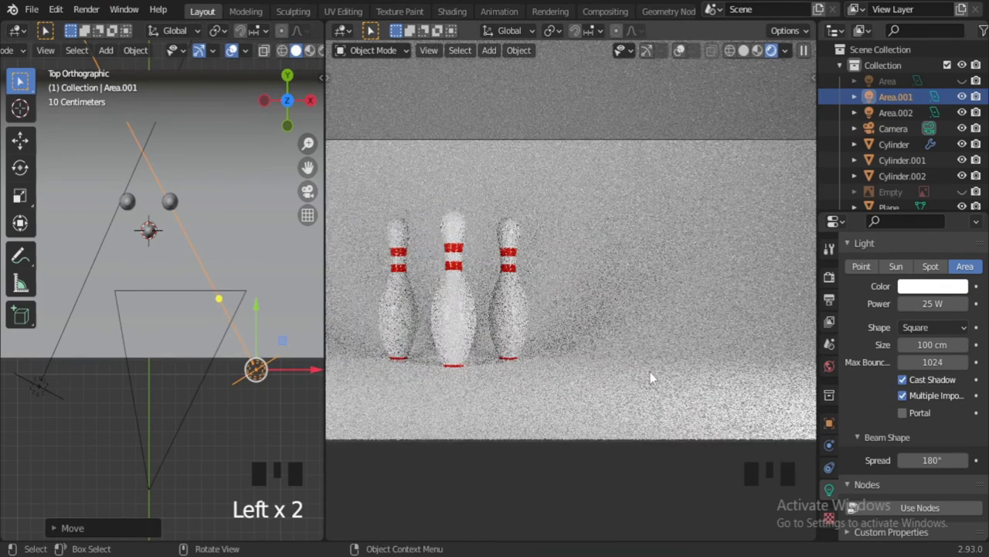
Hide Area.001 and Area.002 in the Outliner so only the original light shows
left_click_drag(968, 79, 684, 305)
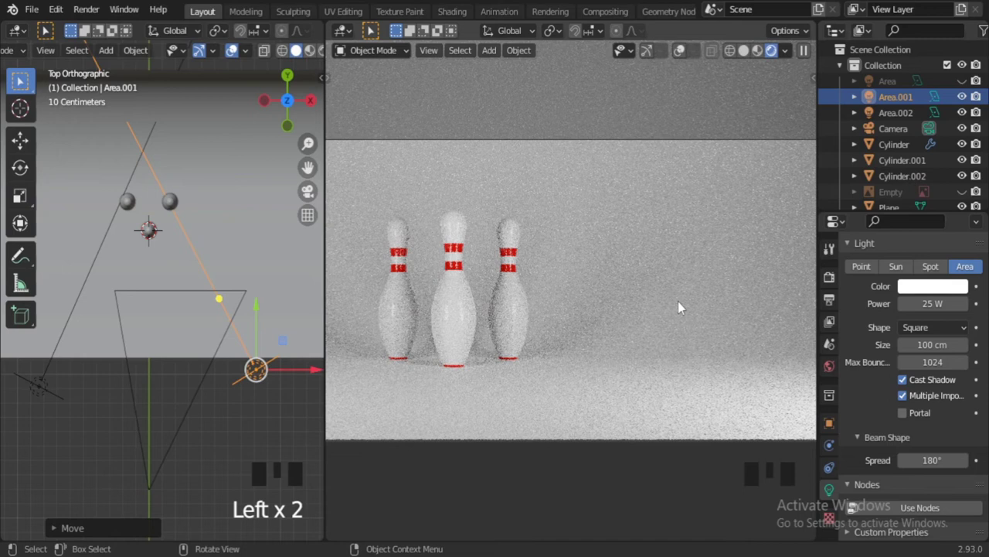
scroll("down", 3)
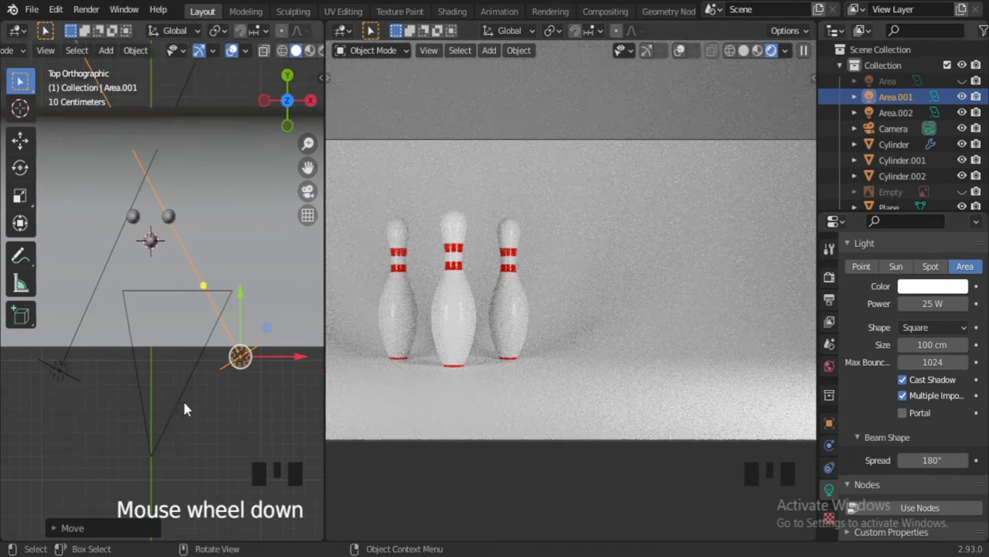
left_click(967, 109)
left_click_drag(966, 80, 517, 492)
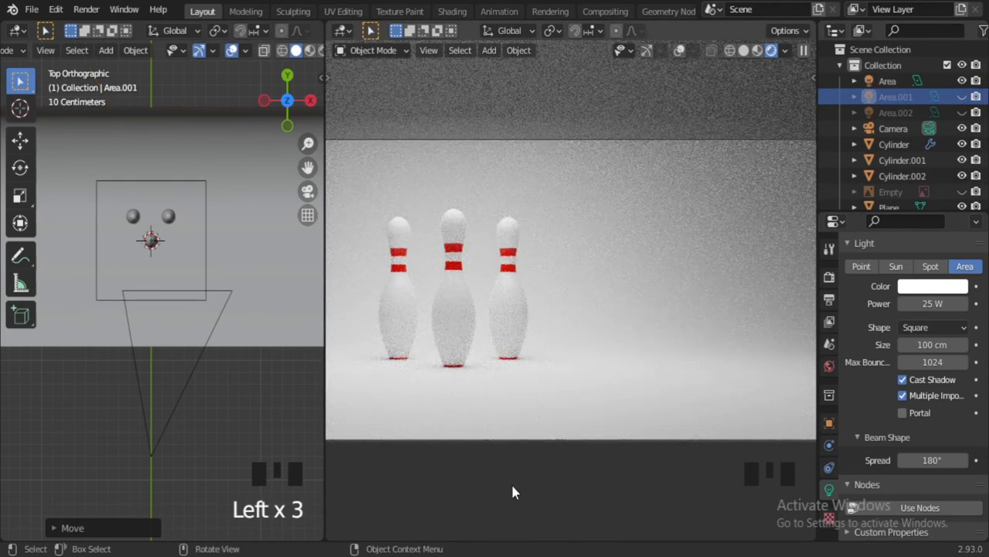
In the Modeling workspace, view through the camera with Rendered shading for a full preview
left_click(260, 14)
key("KP_0")
scroll("up", 3)
scroll("down", 3)
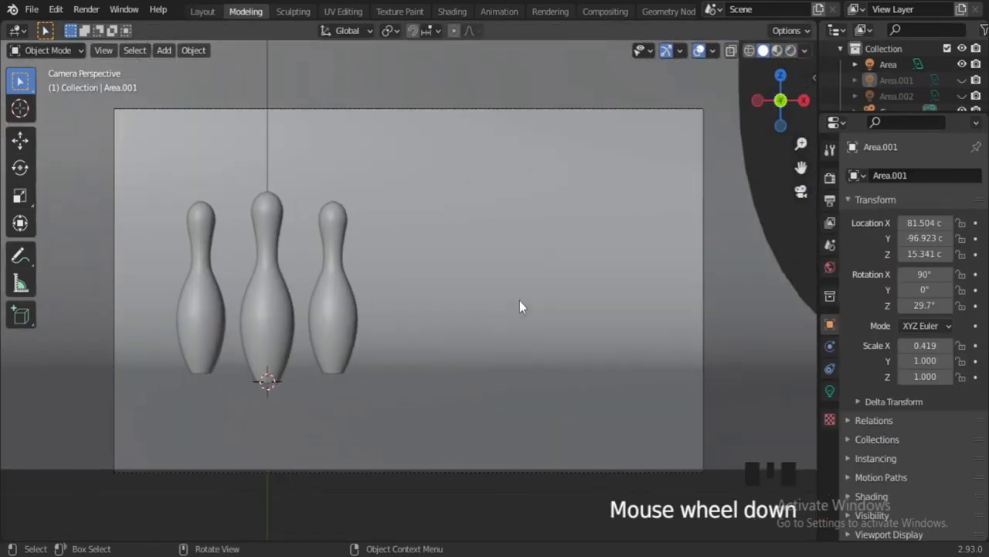
scroll("up", 3)
left_click(670, 56)
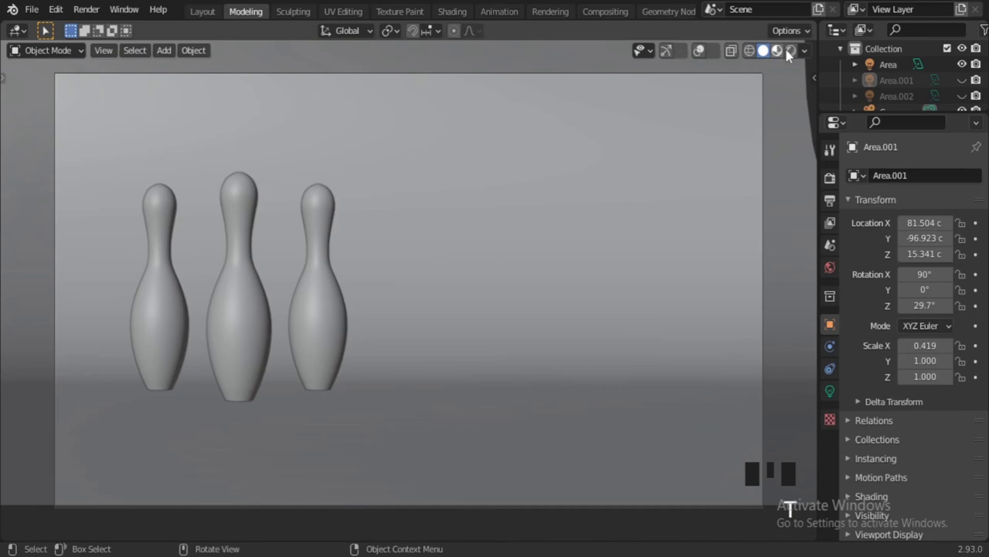
left_click(798, 54)
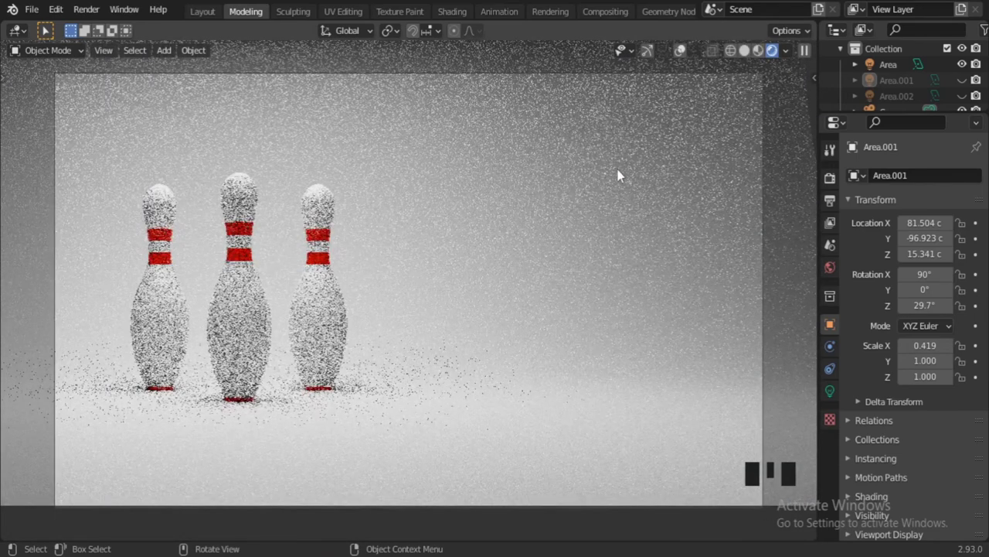
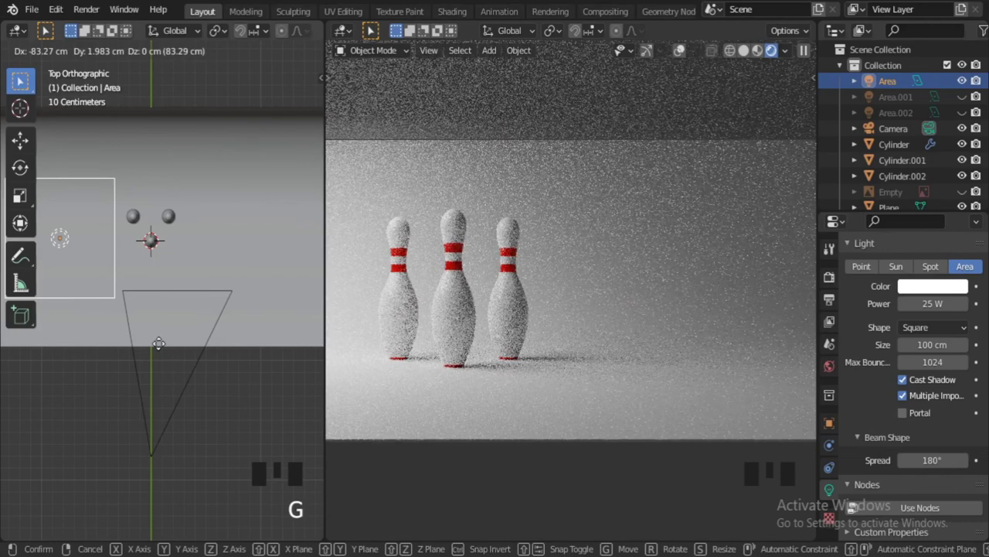
Turn the remaining area light on its side and start moving it around the pins in top view
middle_click(233, 419)
key("r")
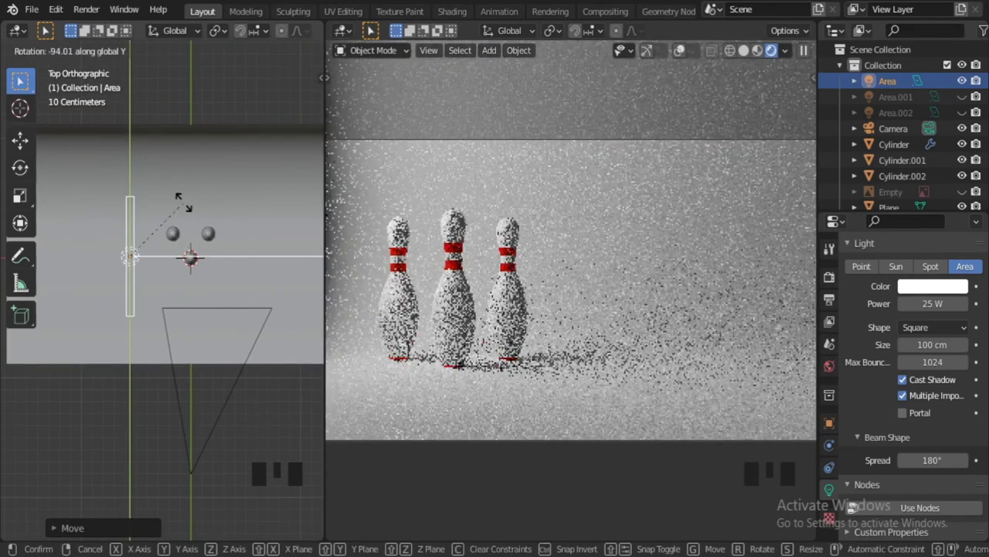
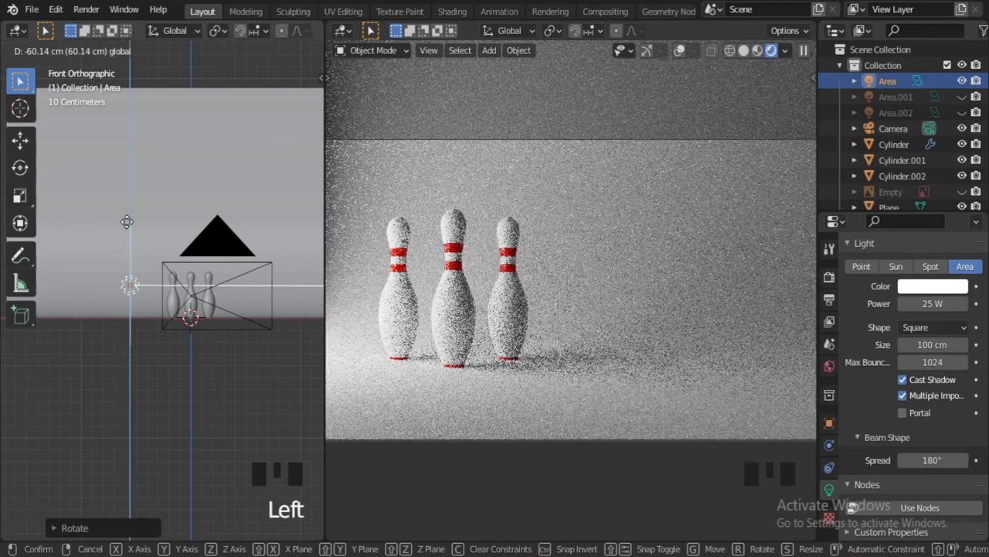
key("KP_7")
key("r")
key("g")
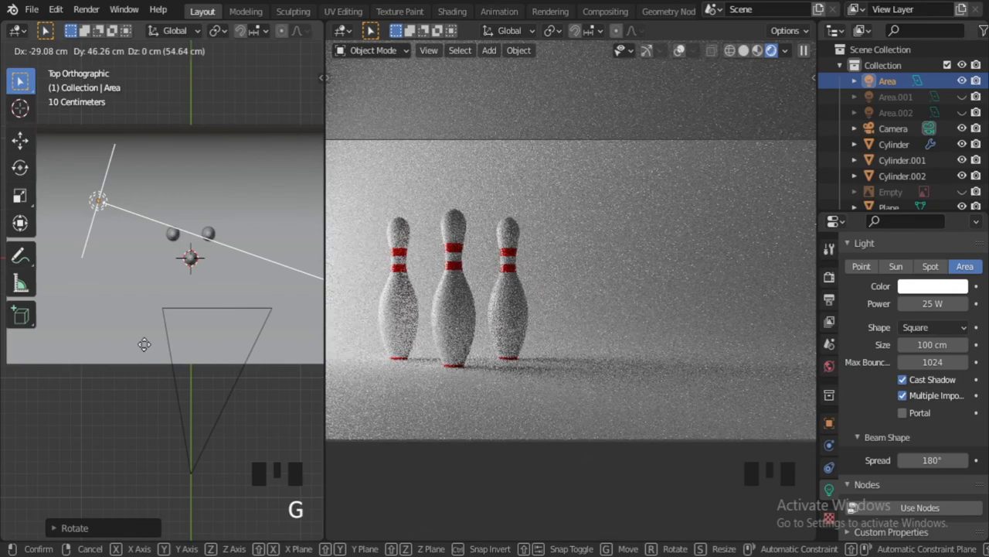
key("r")
key("g")
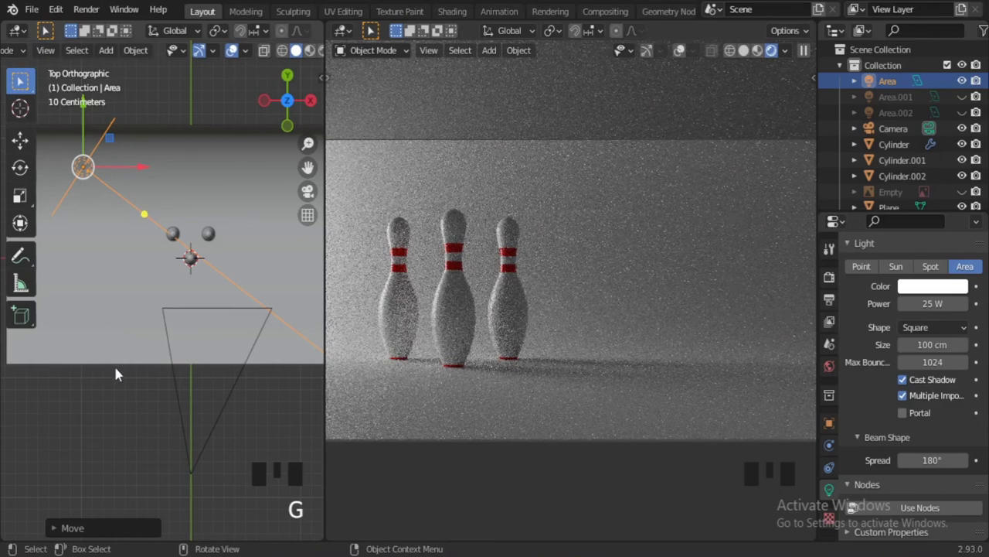
Place the light to the lower left of the pins, rotated to face them and level with them
key("r")
key("g")
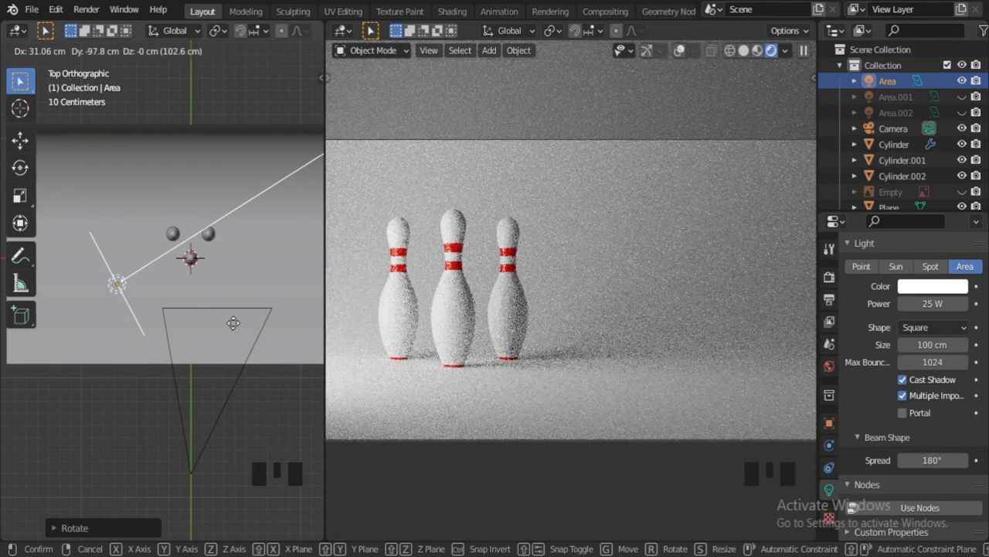
key("r")
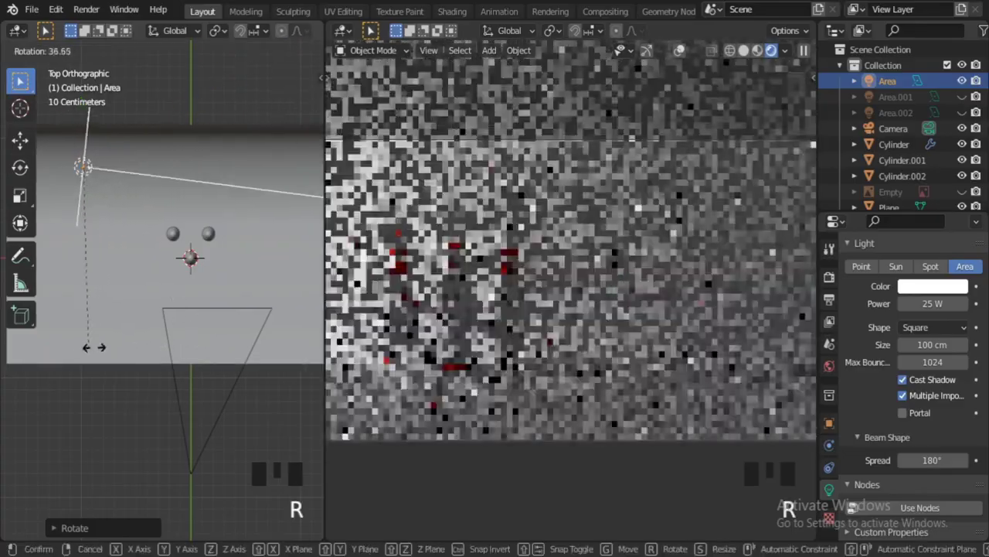
key("g")
key("r")
key("g")
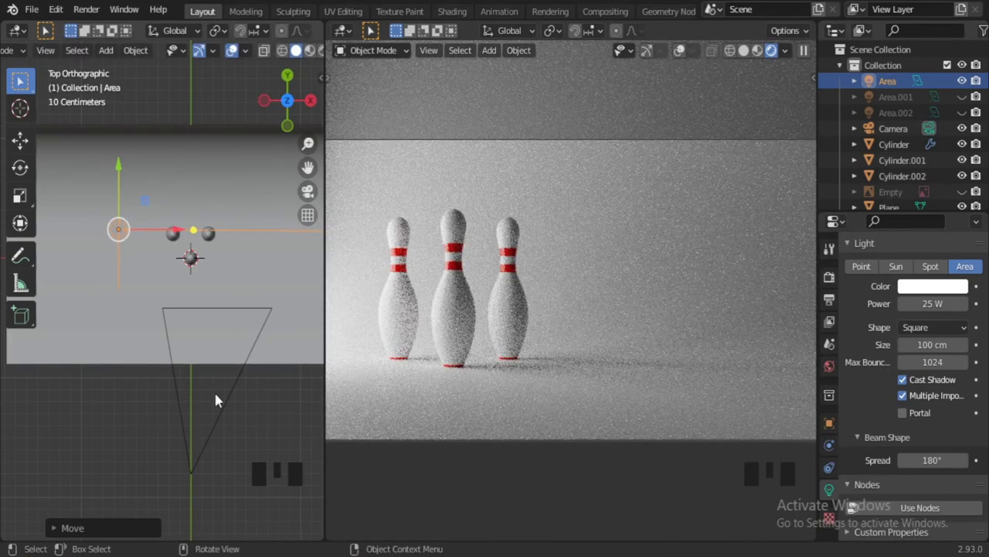
key("g")
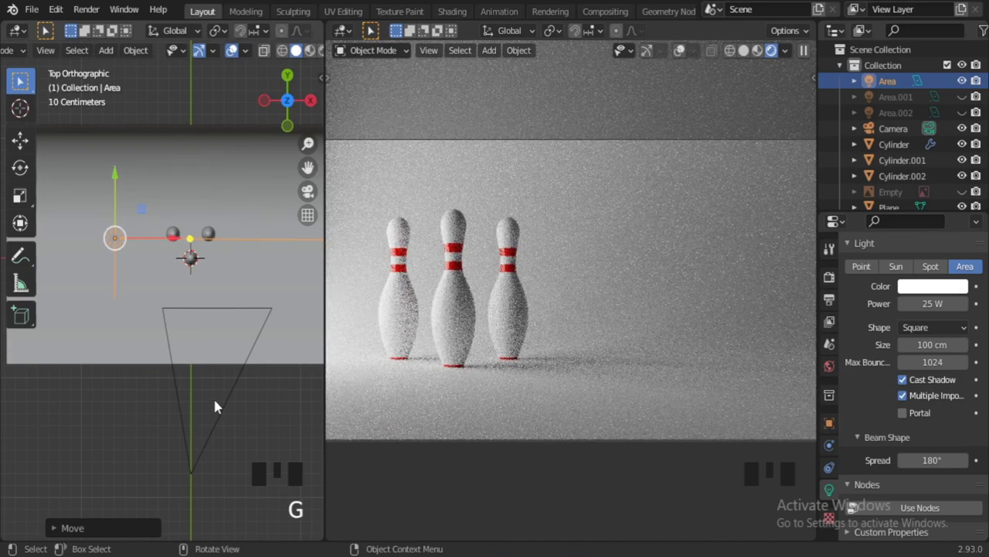
Duplicate the area light and turn the copy around to face back toward the pins
scroll("down", 3)
middle_click(225, 349)
key("shift+d")
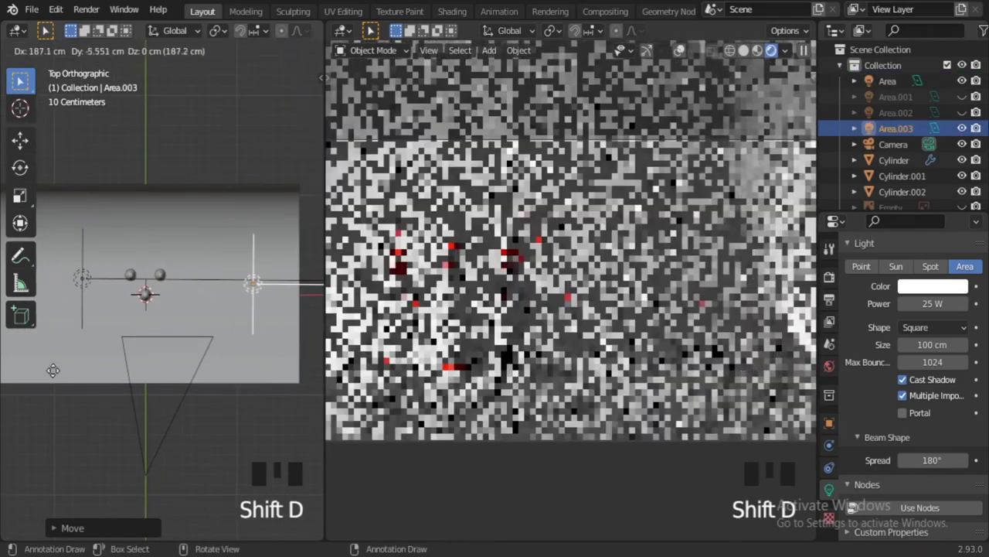
key("r")
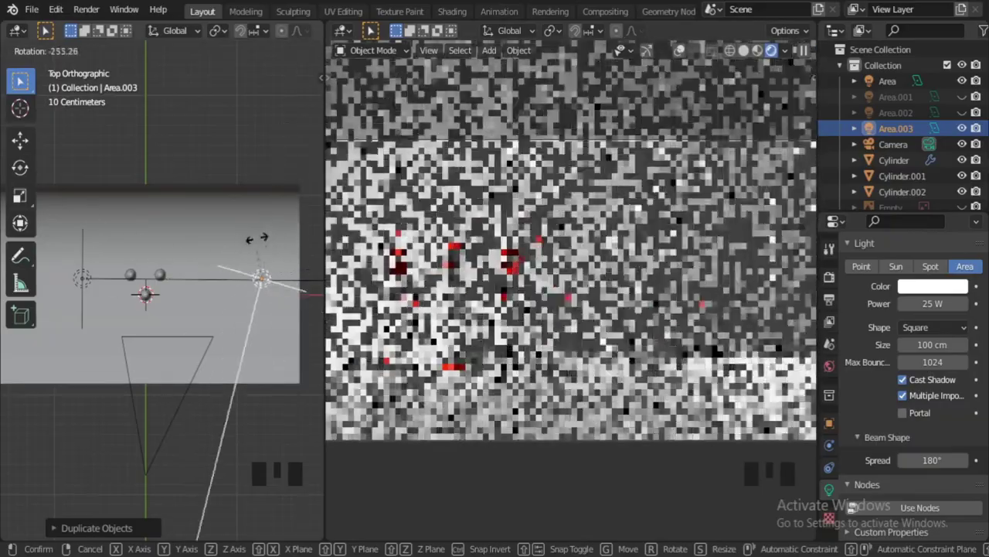
key("g")
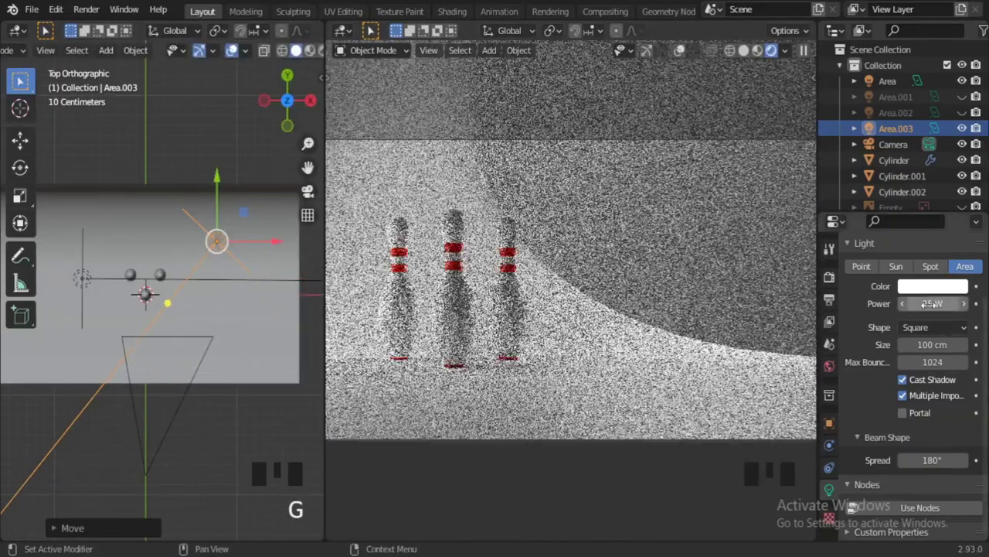
key("g")
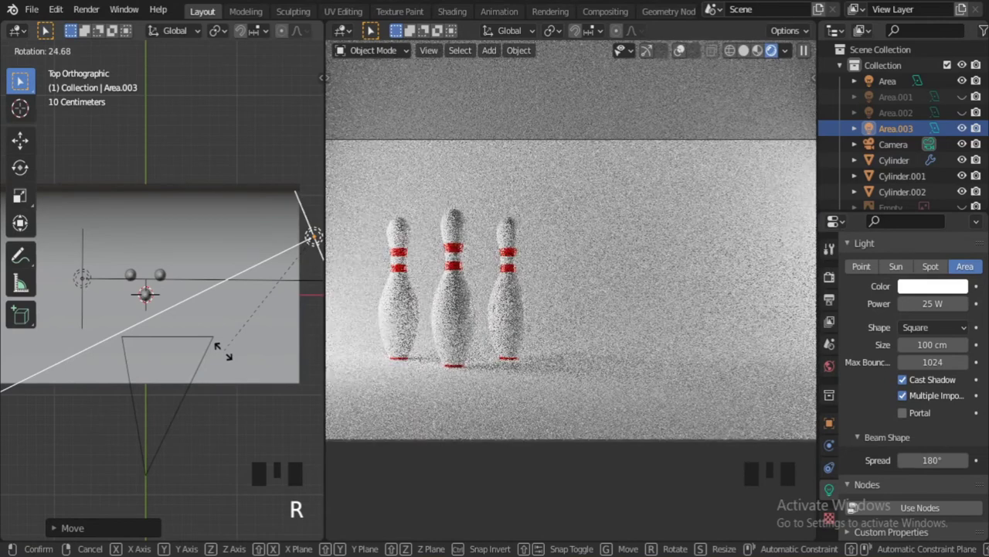
Move the copied light to the right of the pins and adjust its height in front view
scroll("down", 3)
middle_click(238, 367)
key("g")
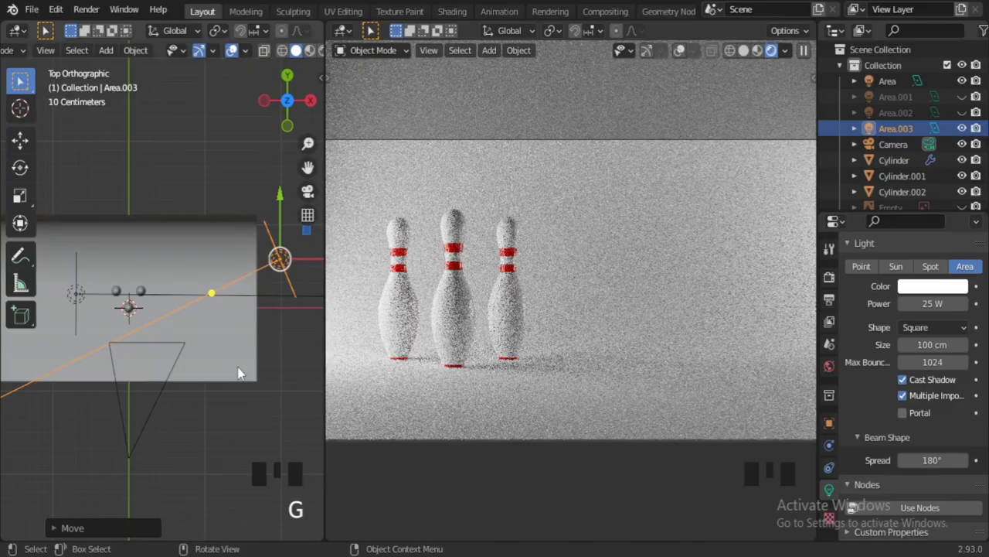
key("g")
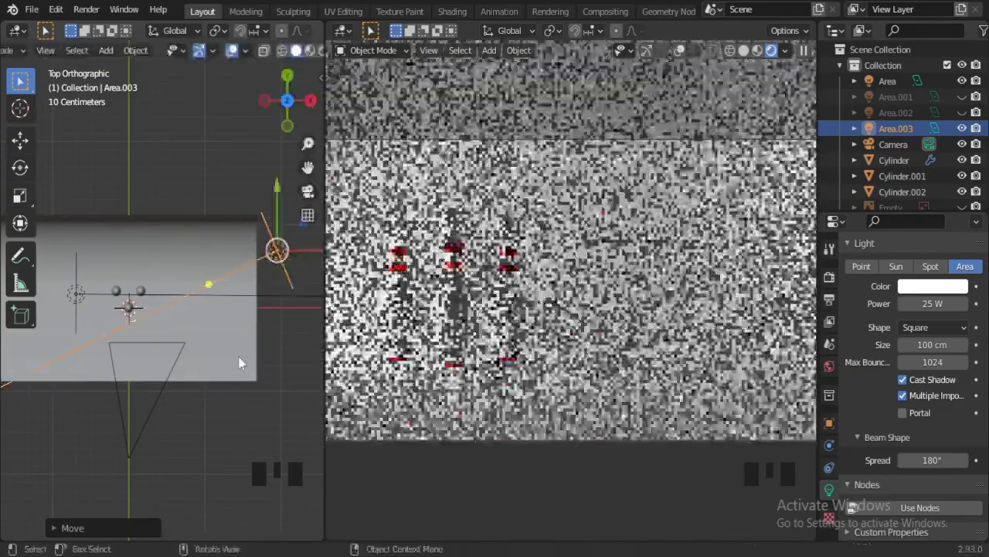
middle_click(198, 386)
key("KP_1")
left_click_drag(78, 319, 242, 340)
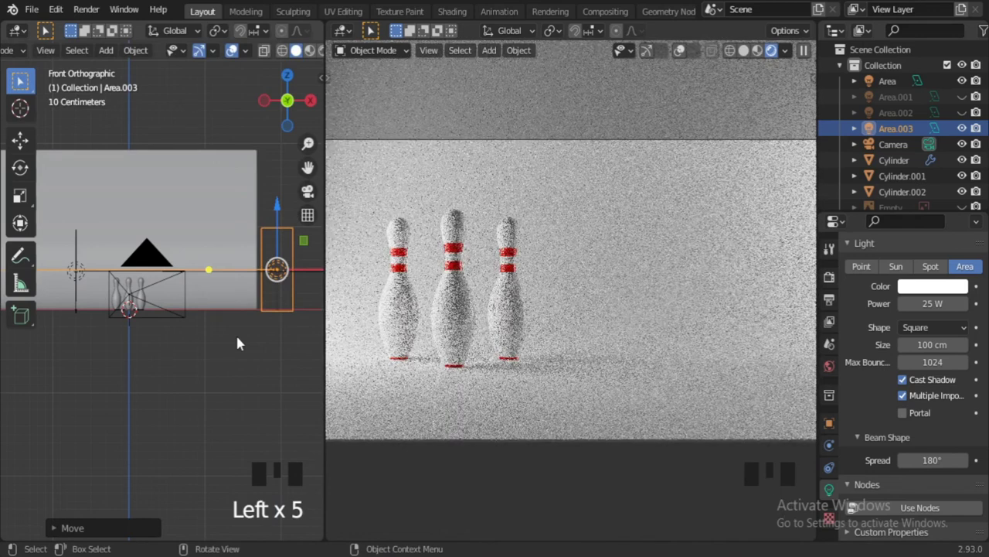
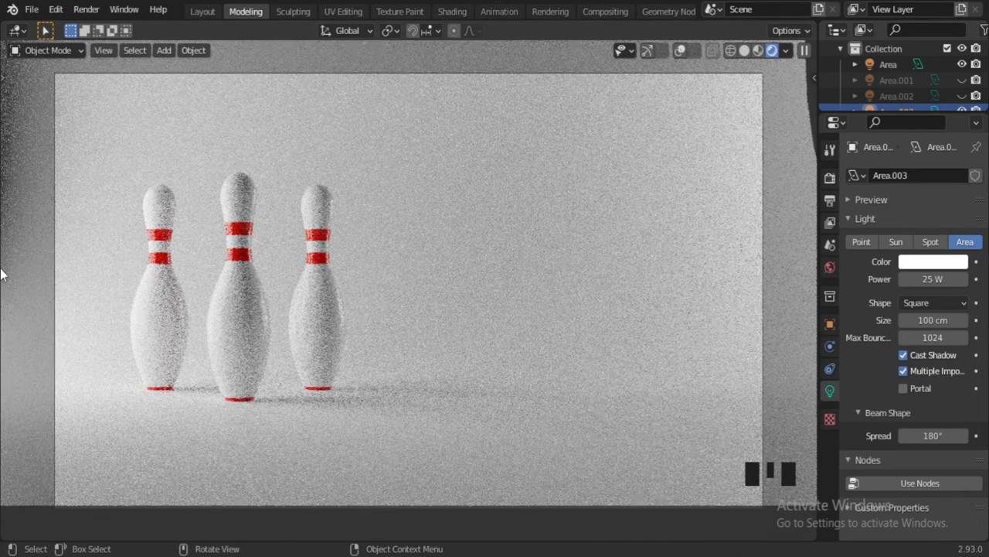
In Render Properties, expand Color Management and browse the contrast Look options
left_click(832, 182)
scroll("down", 3)
left_click(921, 530)
scroll("down", 3)
left_click_drag(944, 452, 931, 415)
left_click_drag(938, 452, 936, 382)
left_click_drag(951, 445, 931, 379)
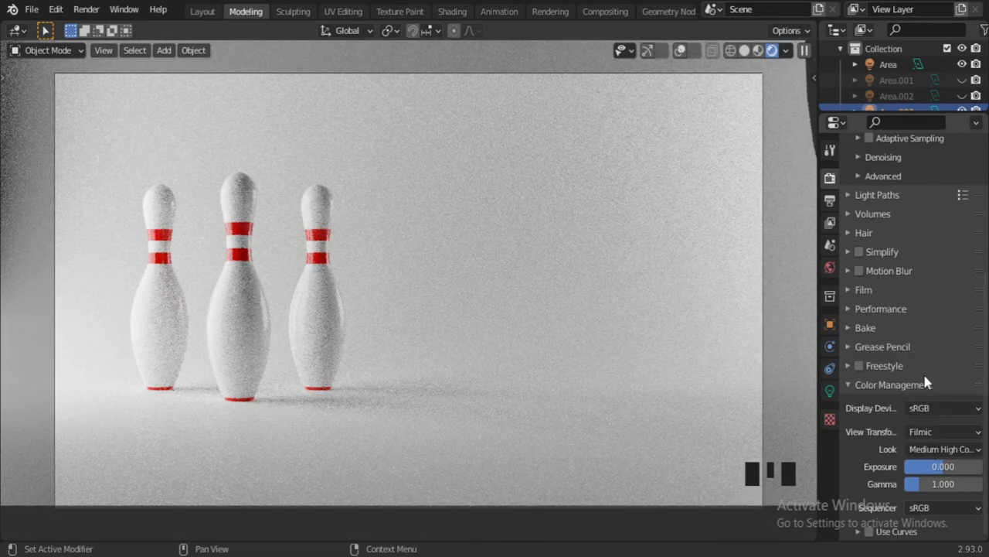
left_click_drag(940, 454, 929, 382)
left_click_drag(931, 449, 930, 402)
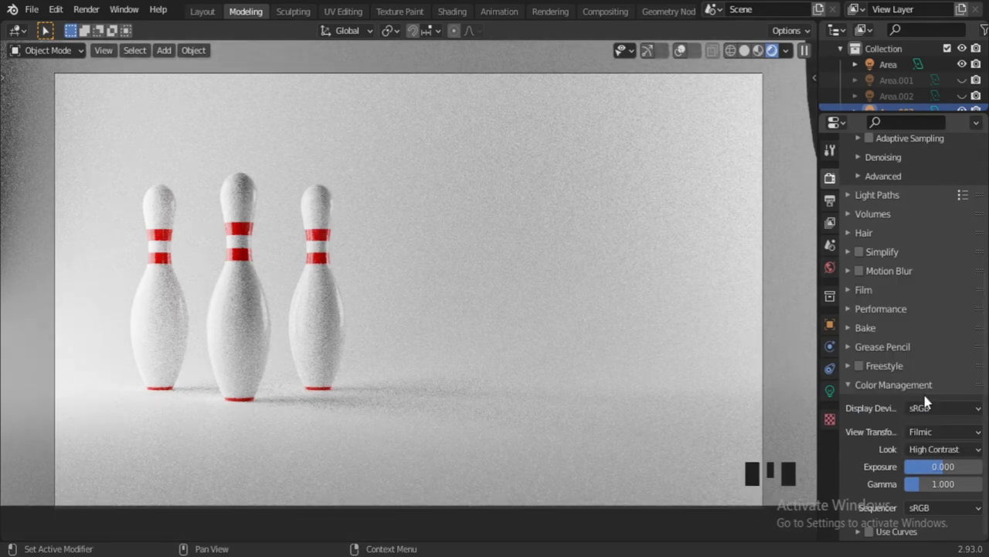